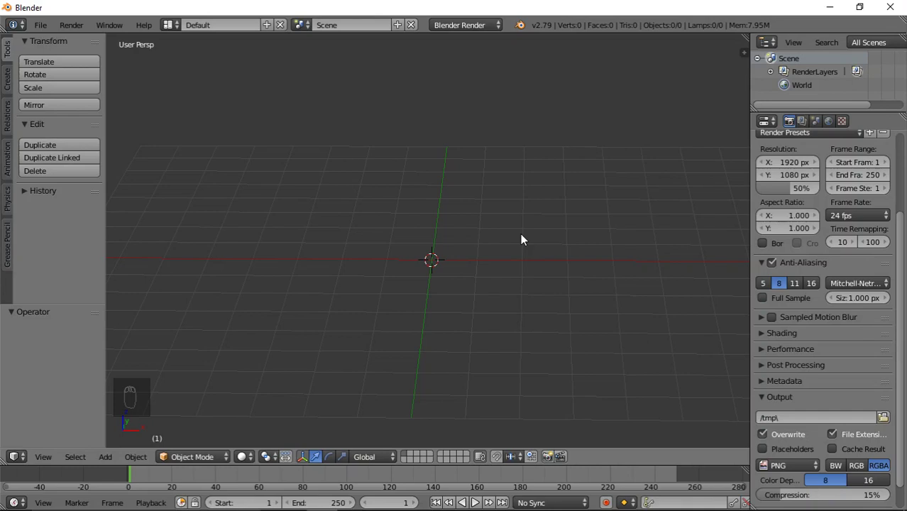
- Add a cube from the Add menu and scale it along Z into a thin seat slab
key(shift+a)
drag(552, 250, 552, 271)
drag(550, 270, 598, 297)
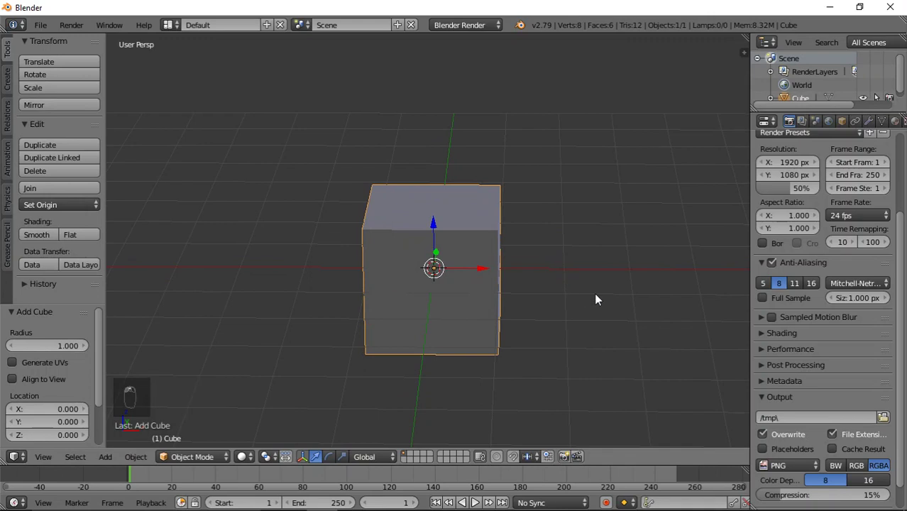
key(s)
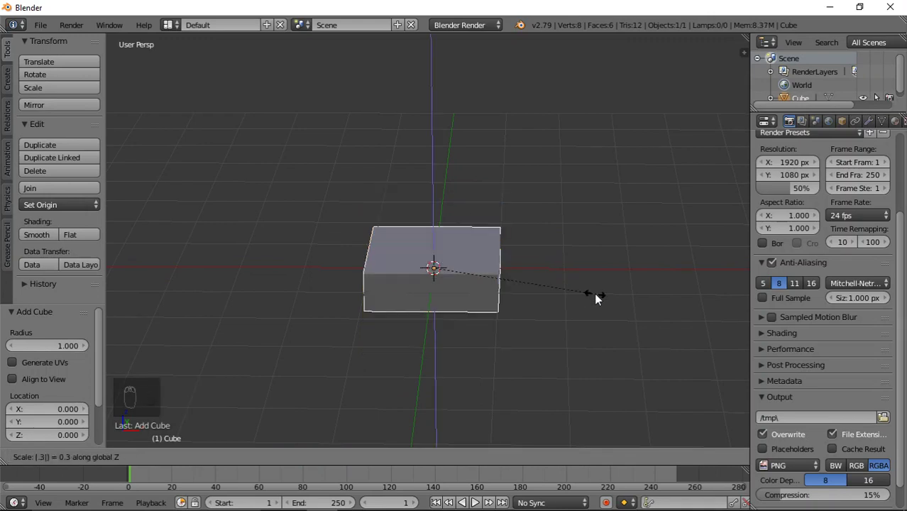
click(597, 297)
key(s)
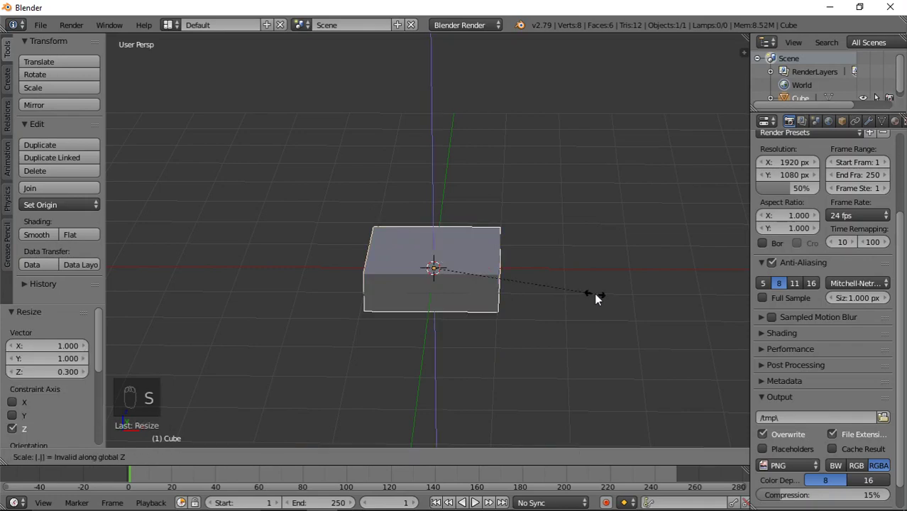
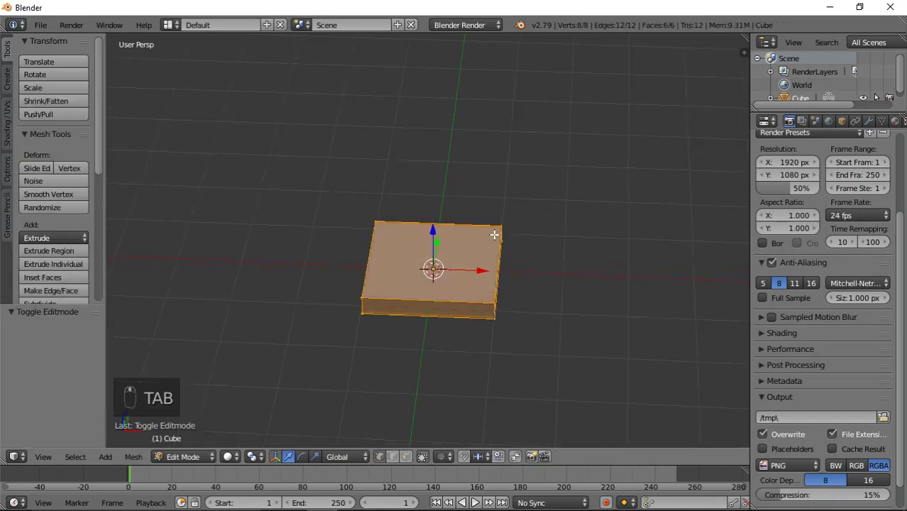
- Loop-cut the slab into a grid and extrude the corner faces downward as four legs
key(ctrl+r)
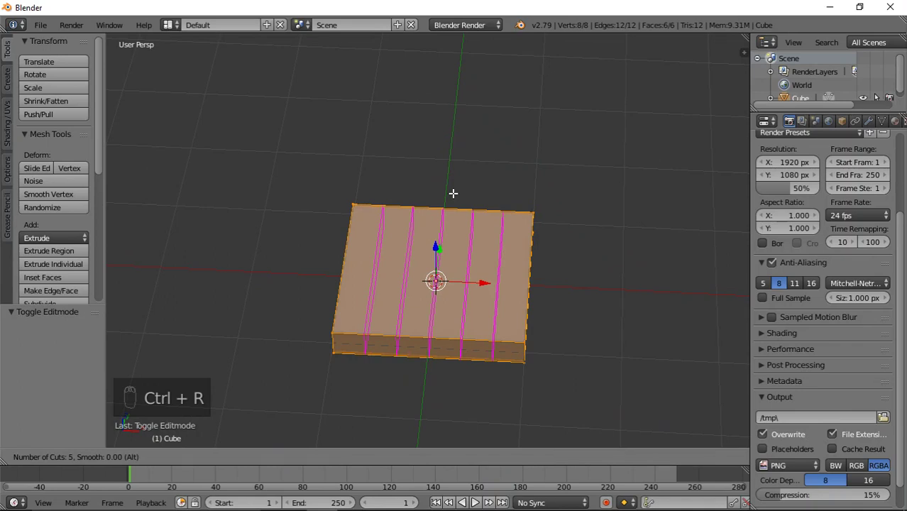
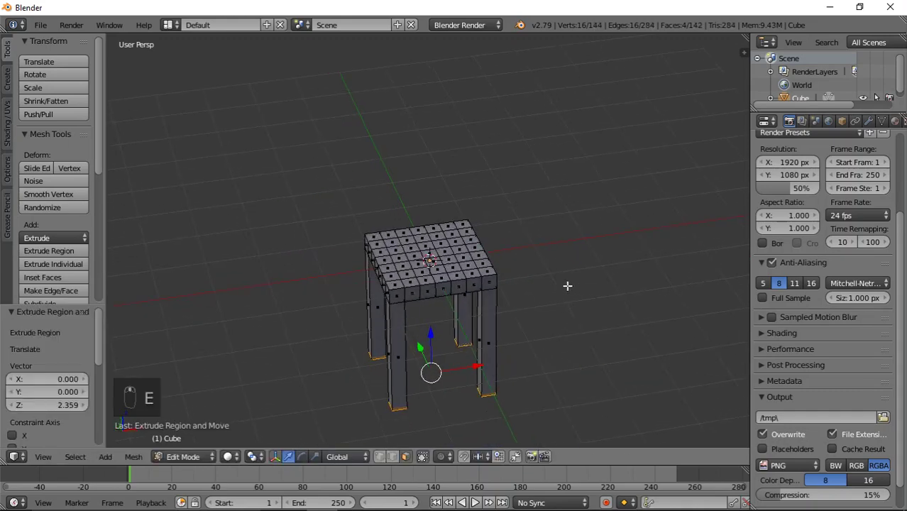
key(s)
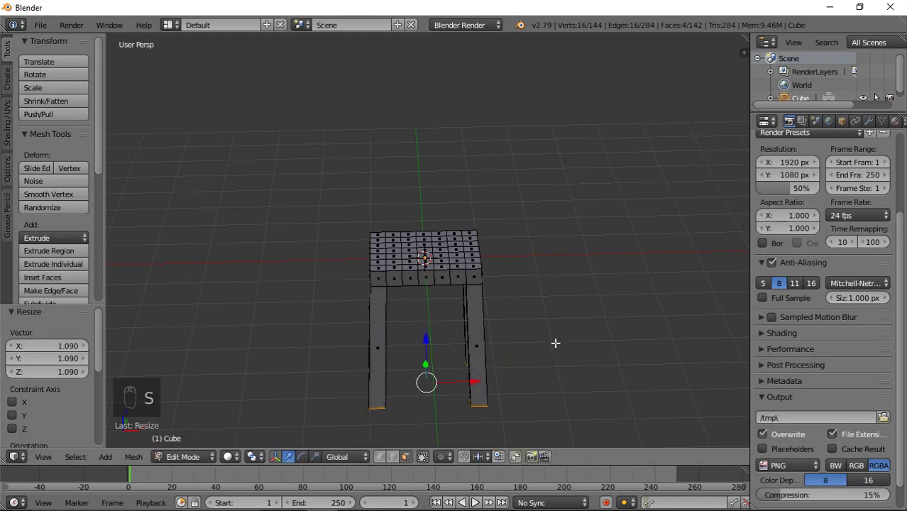
middle_click(566, 353)
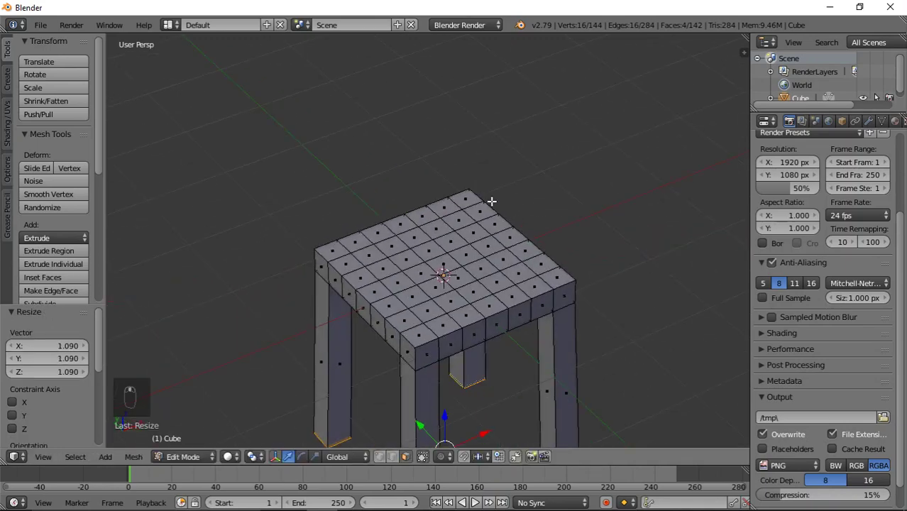
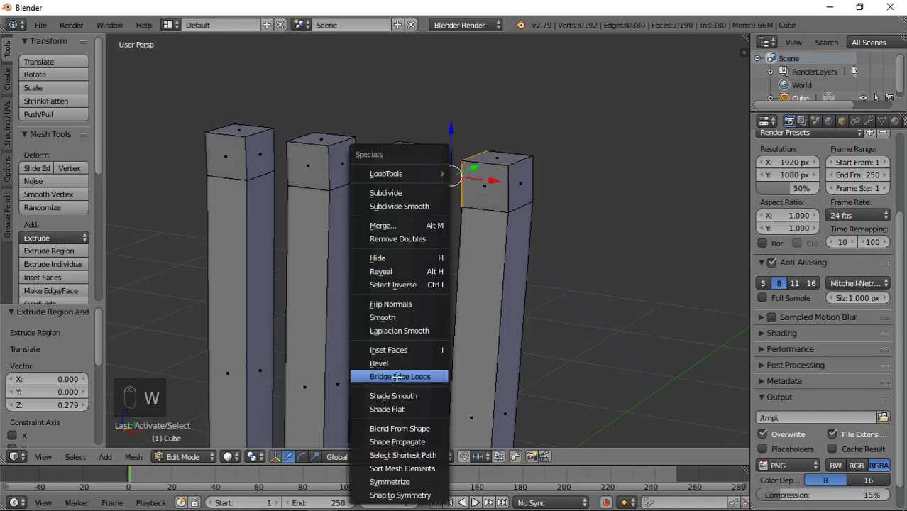
- Bridge the edge loops between the back posts to form the top rail and return to Object Mode
drag(452, 334, 545, 325)
drag(444, 167, 336, 160)
click(337, 160)
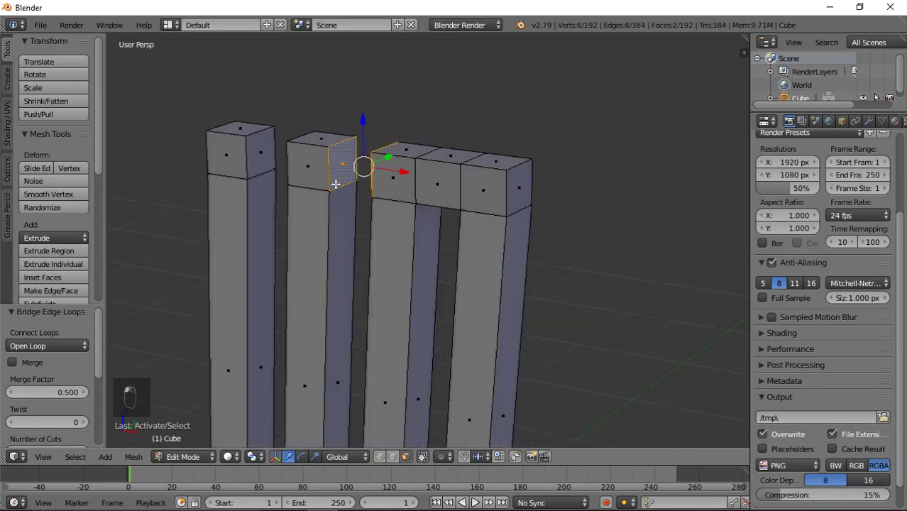
key(w)
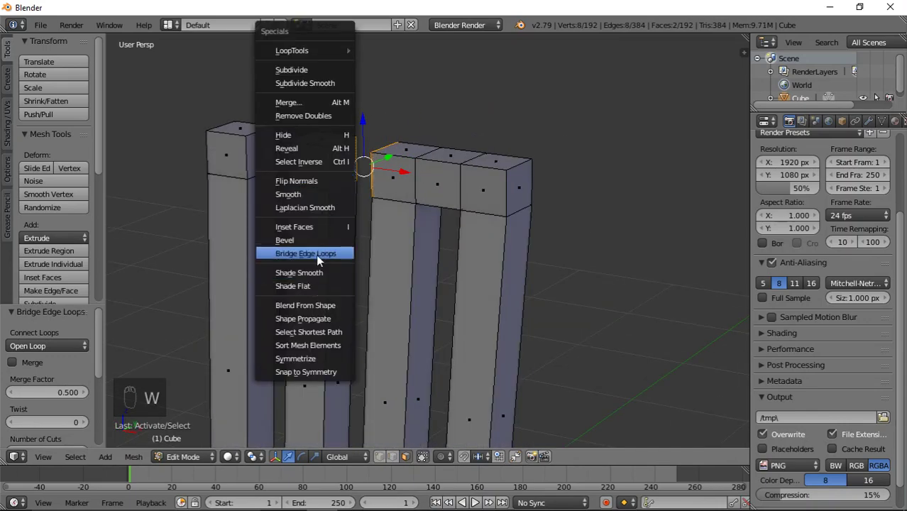
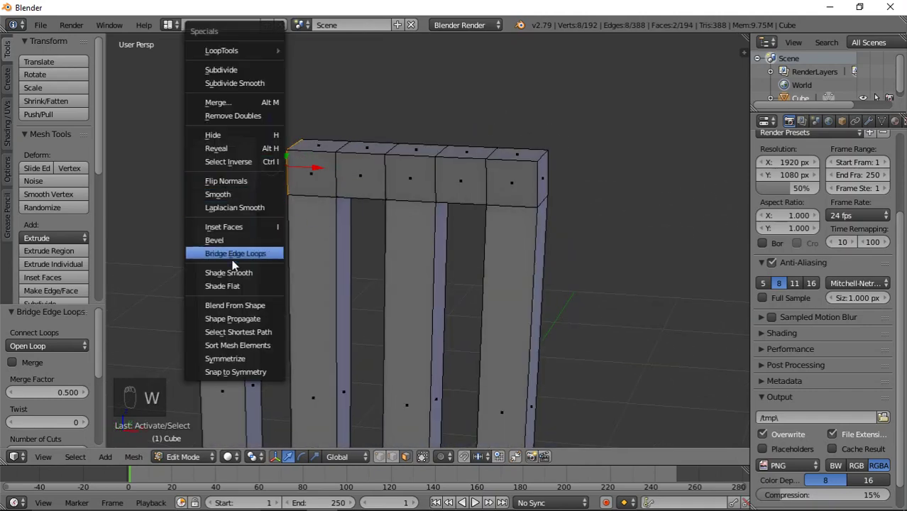
middle_click(281, 232)
key(a)
key(Tab)
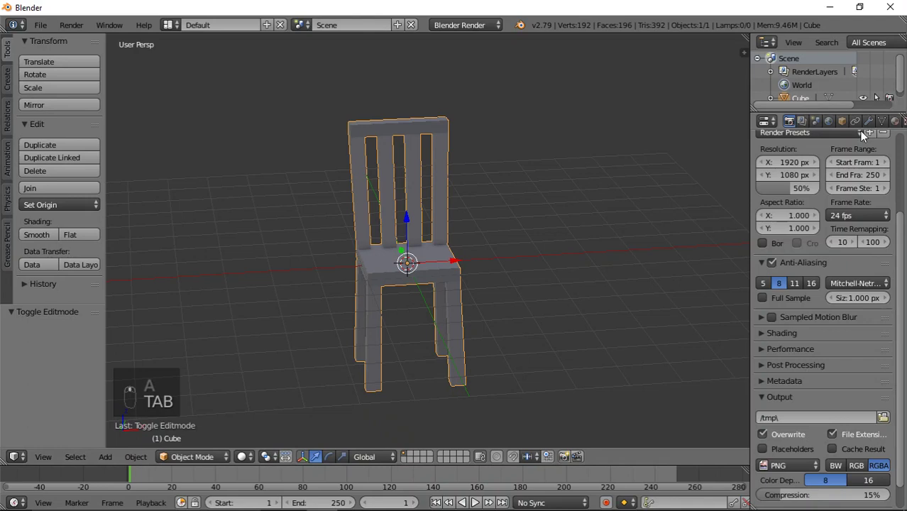
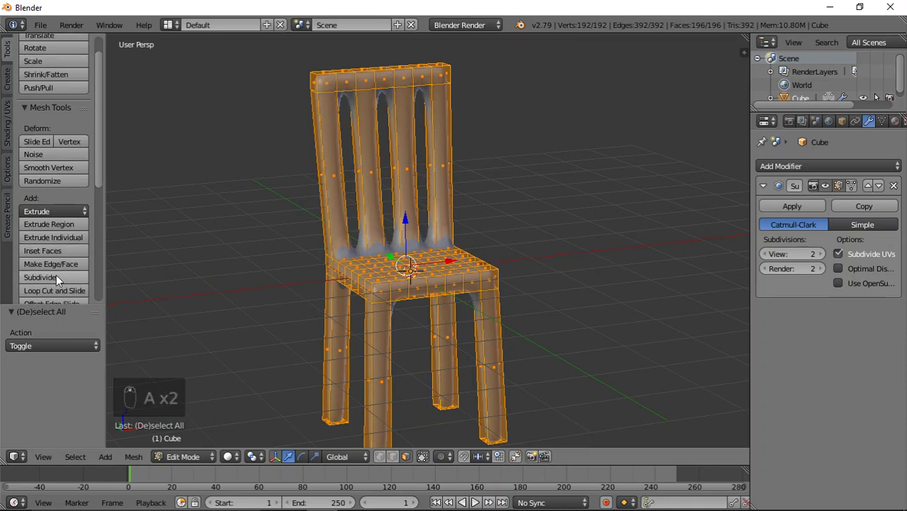
- Add a Subdivision Surface modifier, subdivide all mesh edges, and apply the modifier permanently
drag(58, 280, 339, 210)
key(Tab)
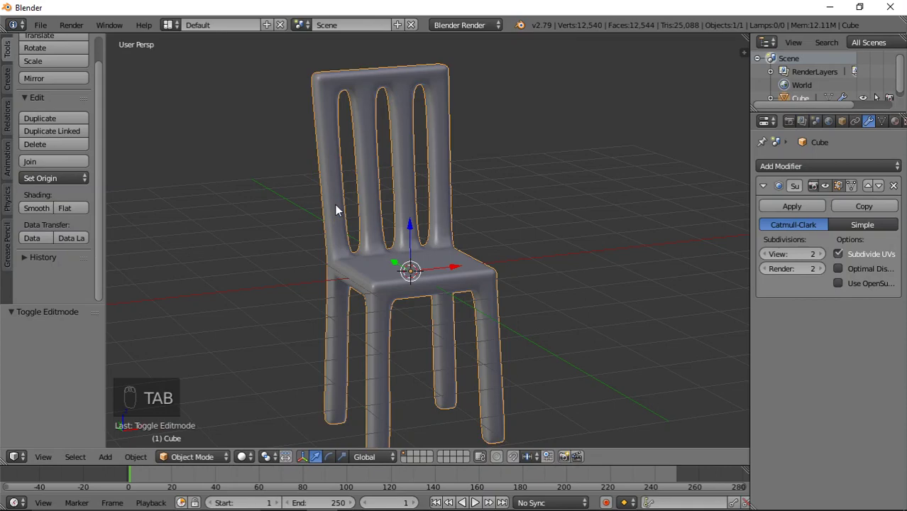
key(Tab)
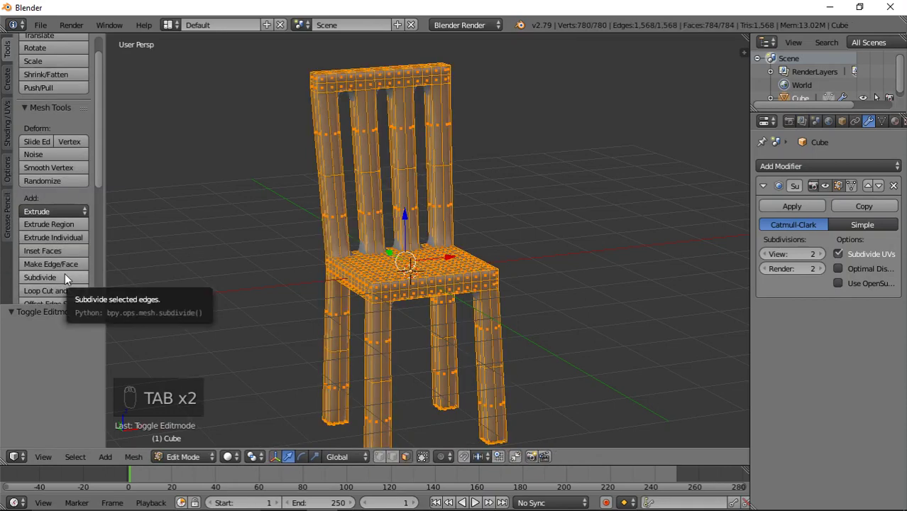
drag(67, 276, 422, 236)
key(Tab)
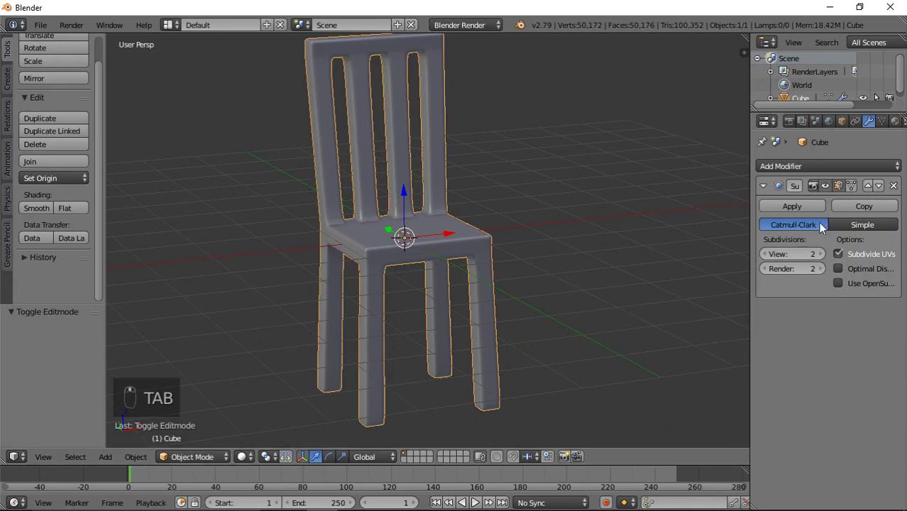
drag(807, 208, 537, 203)
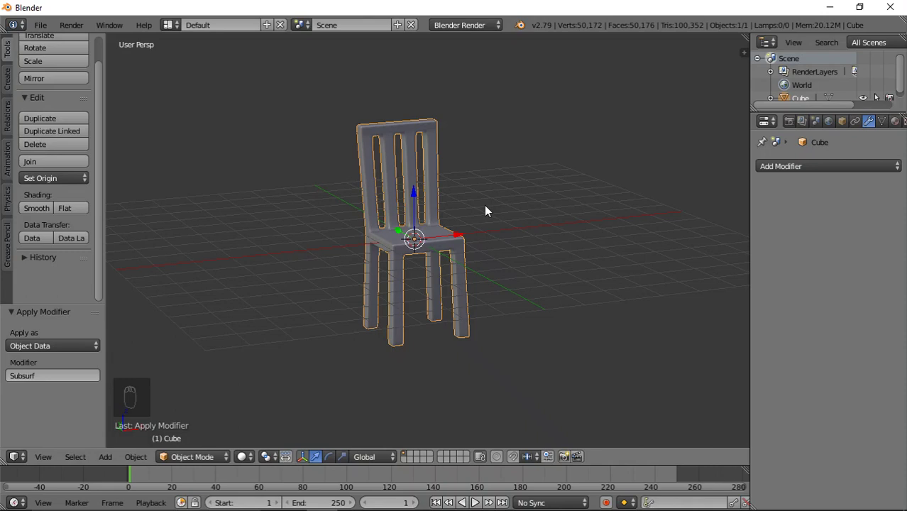
- In front view, move the chair up along Z so its legs rest on the floor grid
drag(468, 251, 467, 251)
key(KP_1)
key(KP_5)
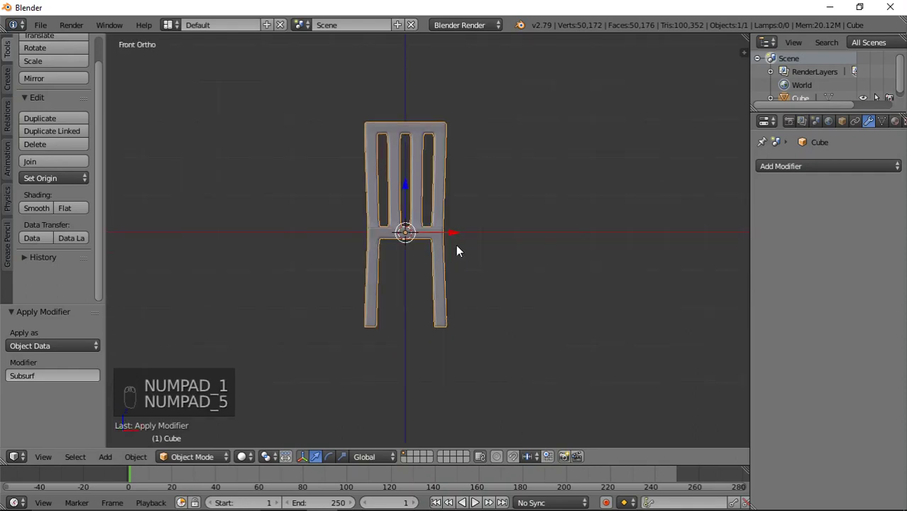
drag(406, 186, 414, 91)
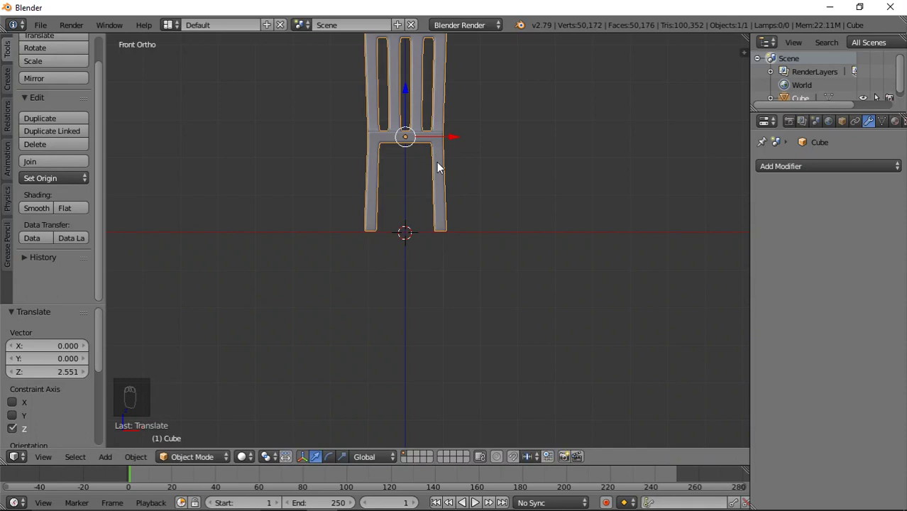
drag(452, 184, 477, 284)
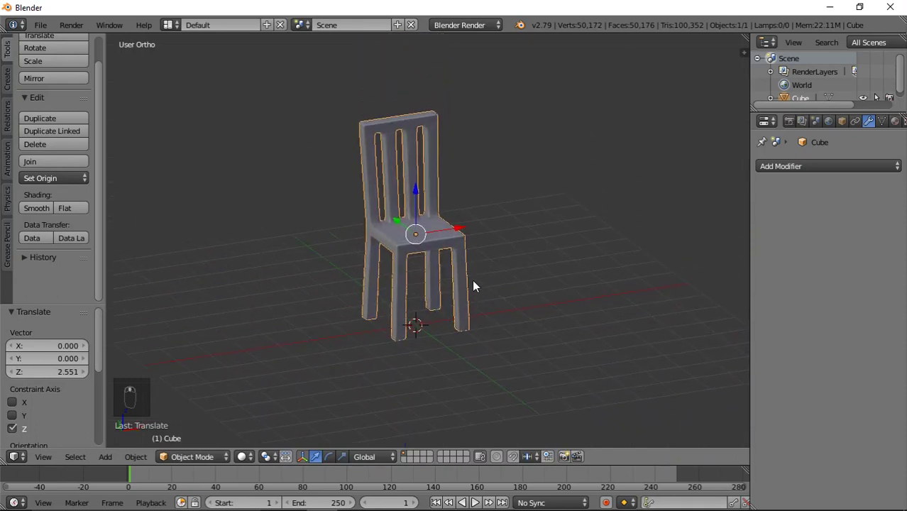
- Duplicate the chair twice and place the third copy to the left of the others
key(shift+d)
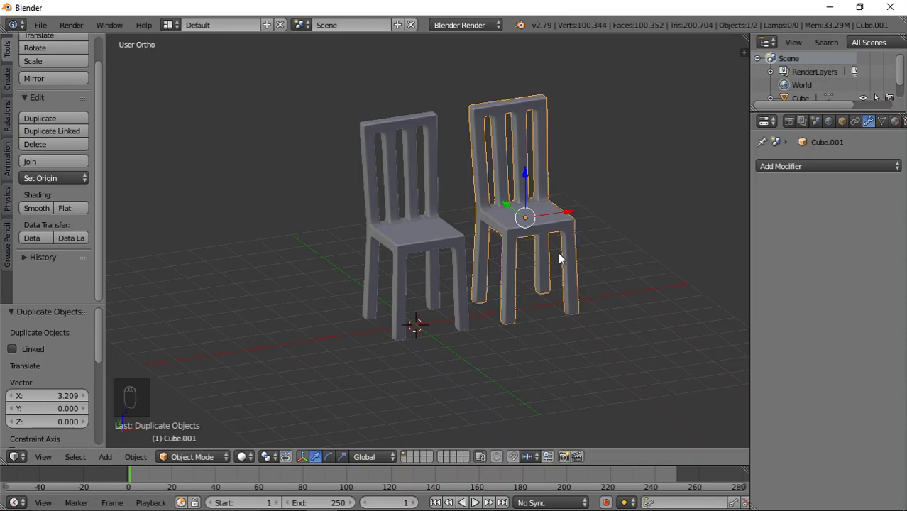
key(shift+d)
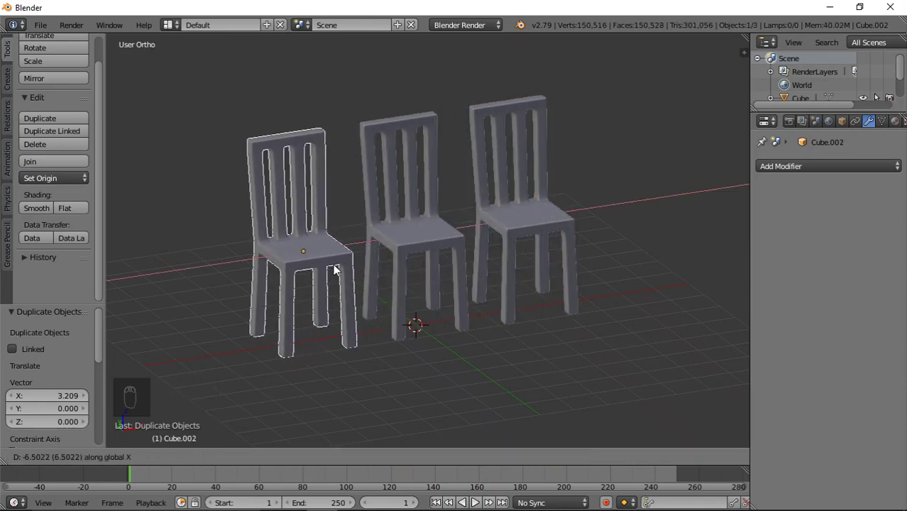
drag(335, 267, 473, 279)
middle_click(473, 280)
- Rotate the third chair to an angle and offset the two outer chairs along Y
key(r)
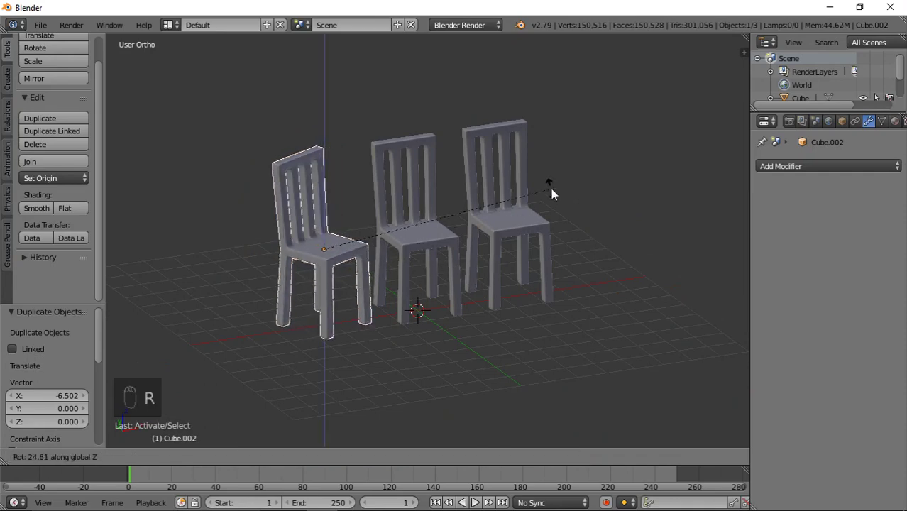
drag(519, 239, 594, 269)
key(r)
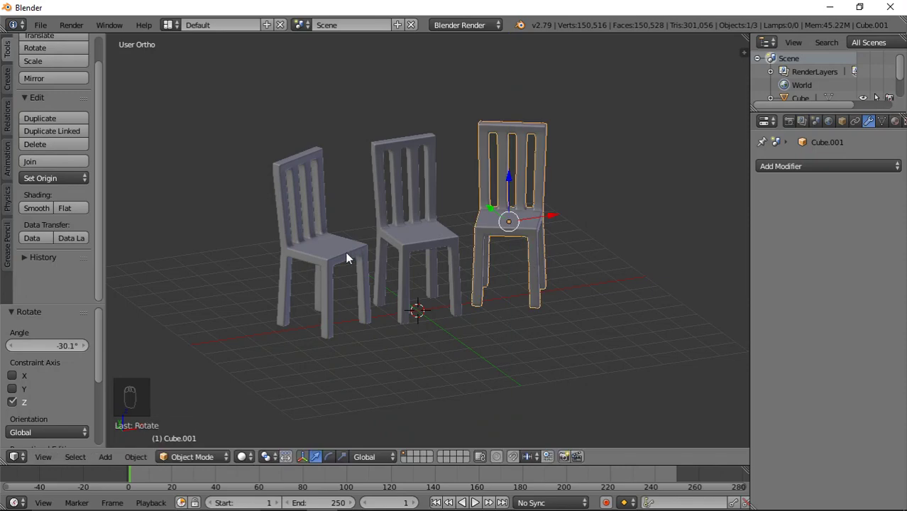
drag(350, 256, 401, 239)
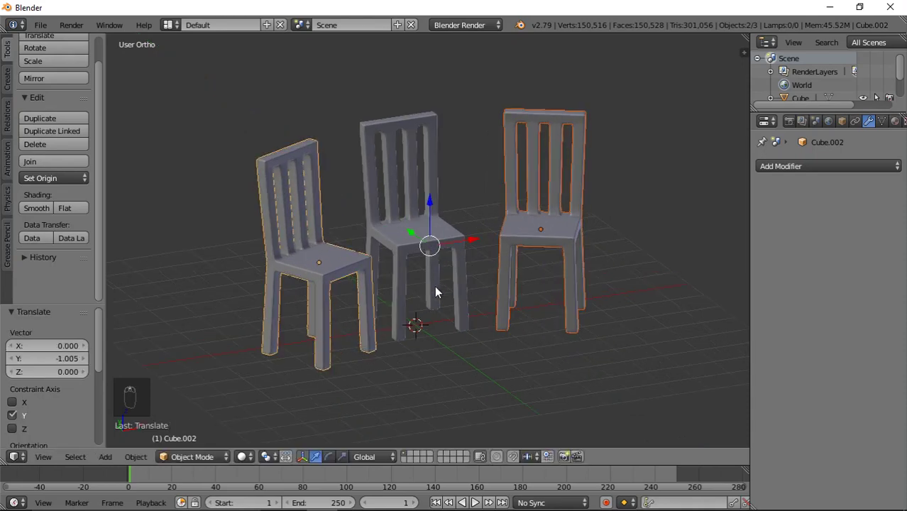
drag(378, 193, 612, 188)
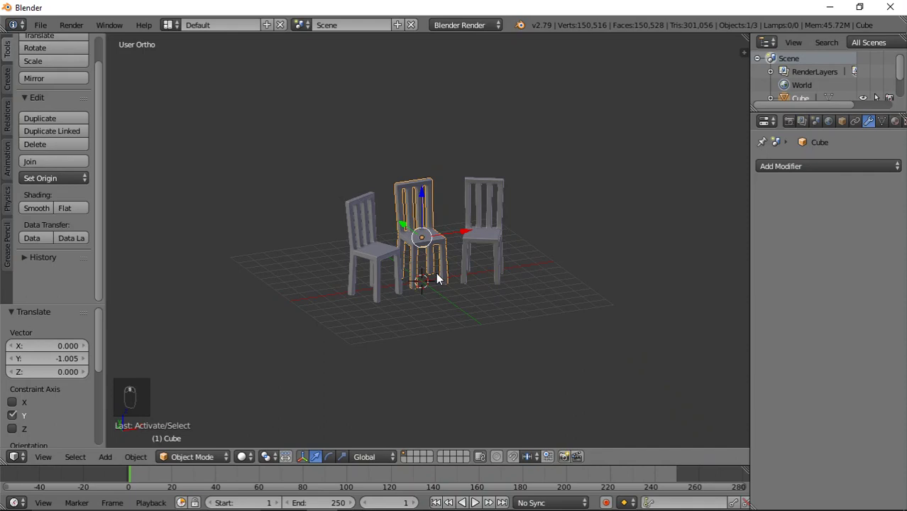
- Add a Hemi lamp, raise it high and move it out to one side along X and Y
key(shift+a)
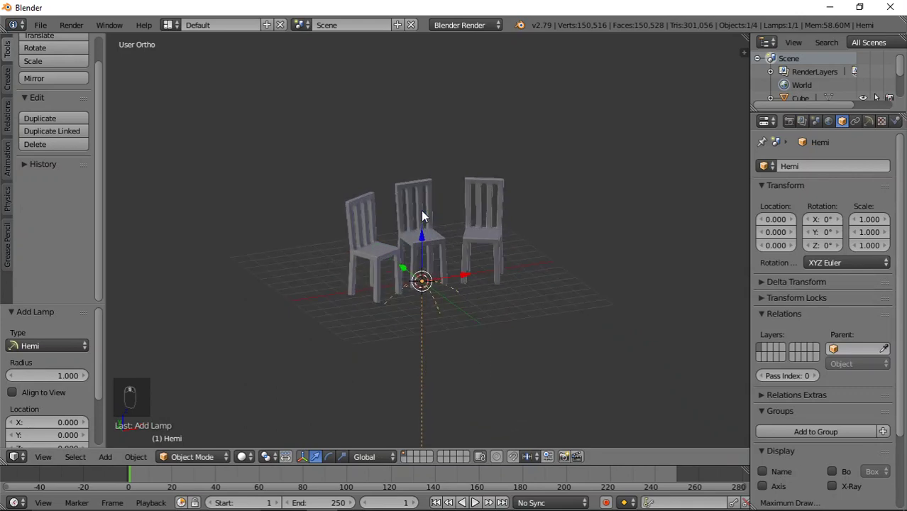
drag(425, 231, 470, 378)
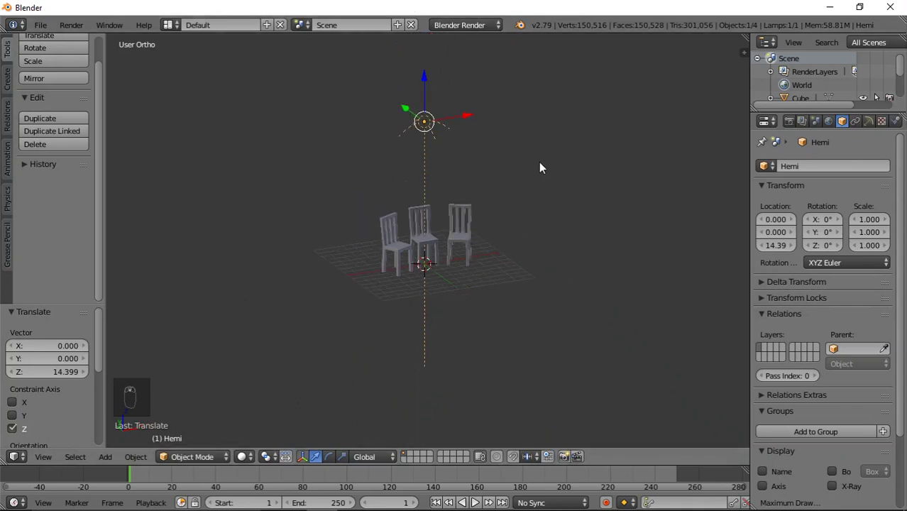
drag(483, 123, 656, 129)
key(r)
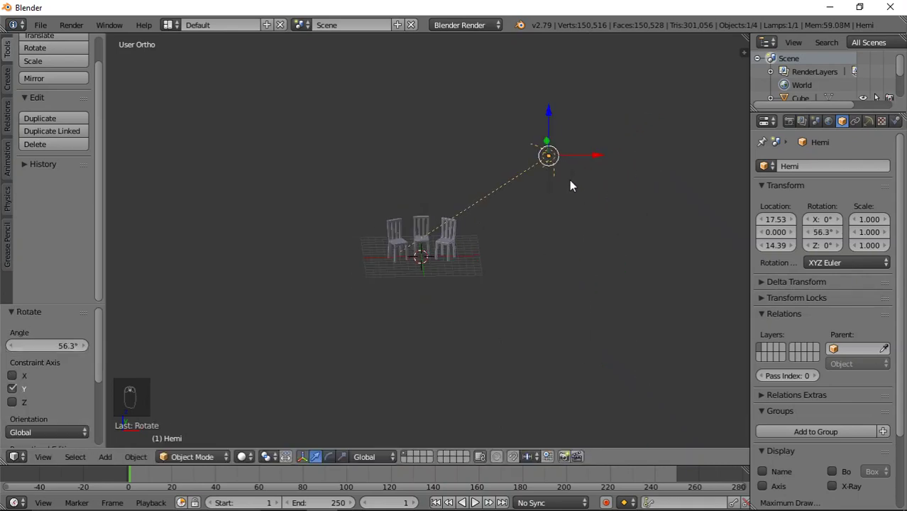
drag(601, 195, 661, 203)
drag(489, 108, 614, 222)
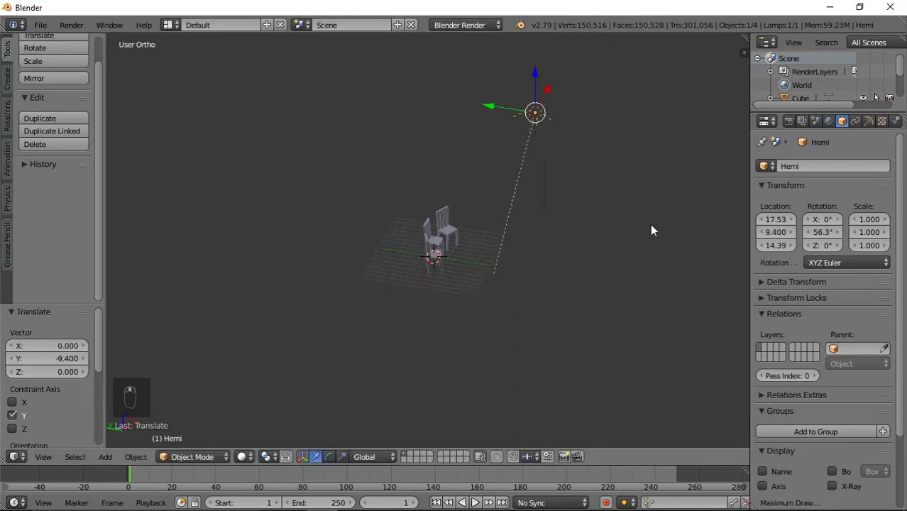
- Rotate the lamp to point at the chairs, lower it slightly and push it further along X
key(r)
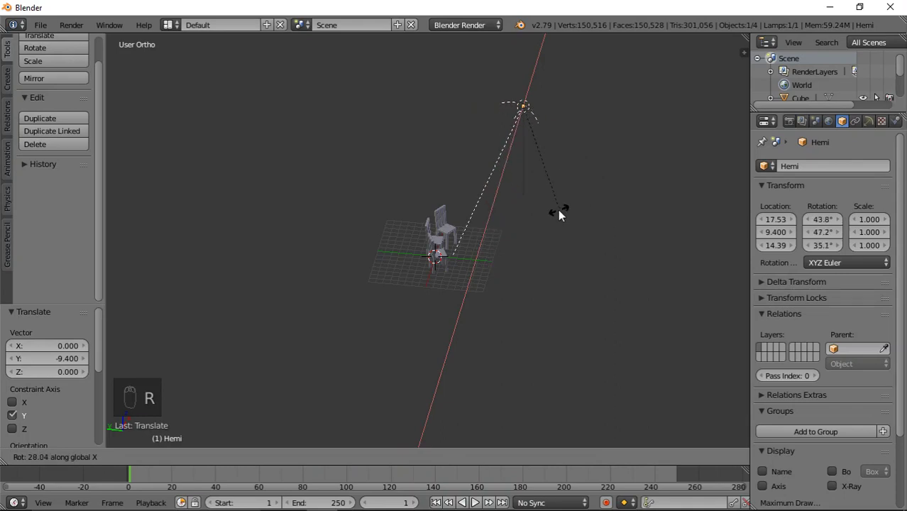
drag(541, 219, 636, 109)
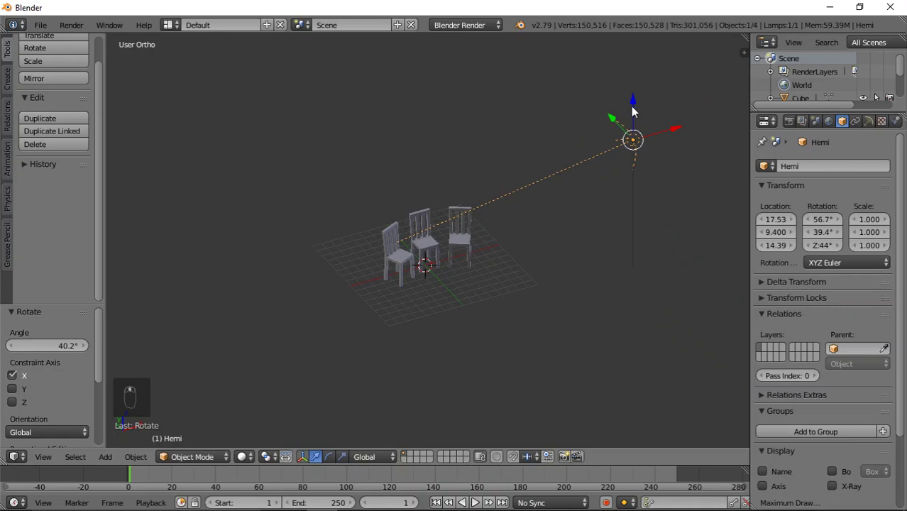
drag(634, 106, 625, 166)
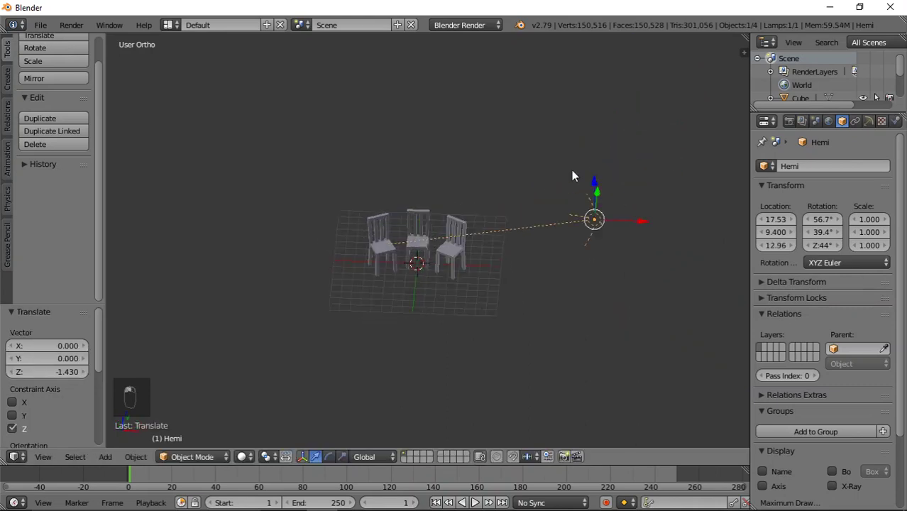
drag(650, 241, 486, 302)
click(522, 283)
drag(522, 283, 386, 312)
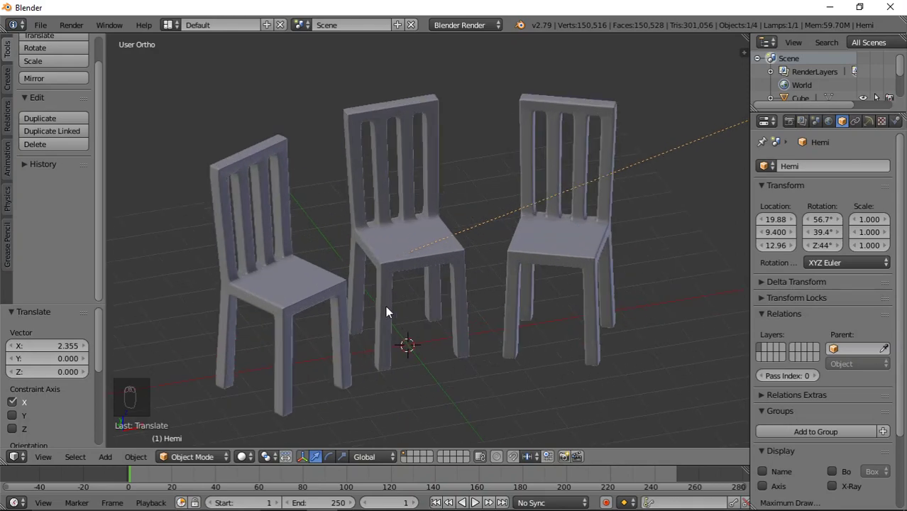
- Change the render engine from Blender Render to Cycles Render
drag(424, 259, 874, 130)
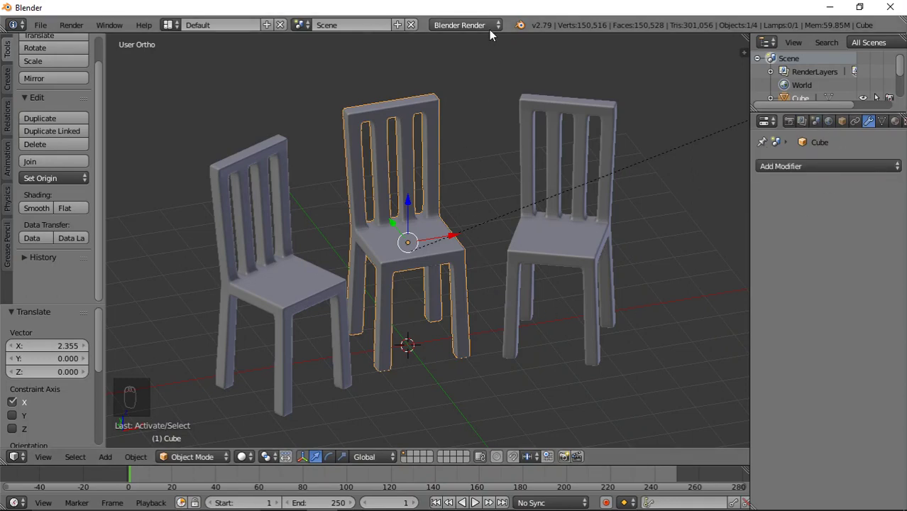
drag(492, 30, 450, 73)
middle_click(425, 173)
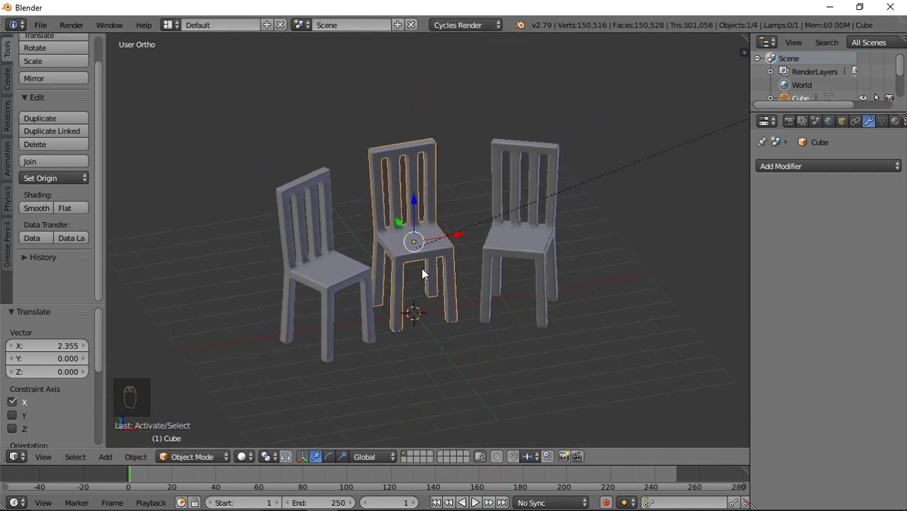
- Add a camera and move it back from the chairs to face them
key(shift+a)
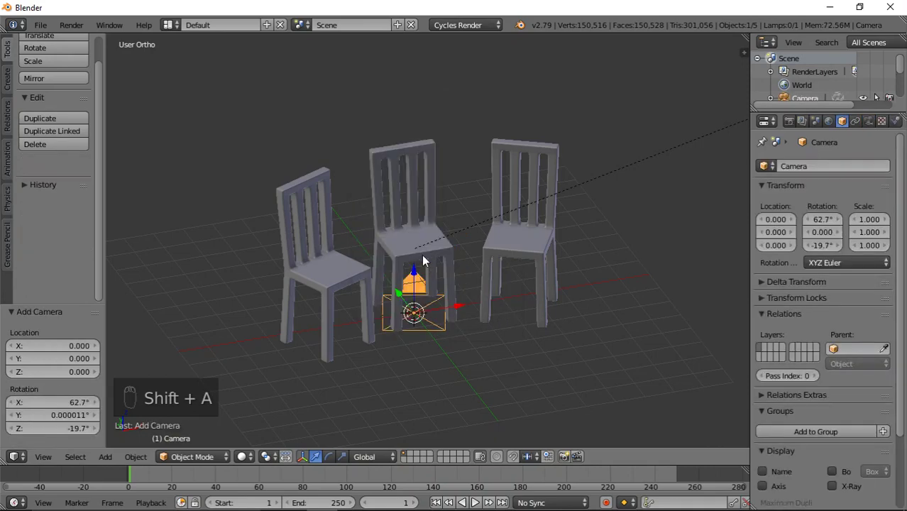
drag(456, 301, 420, 271)
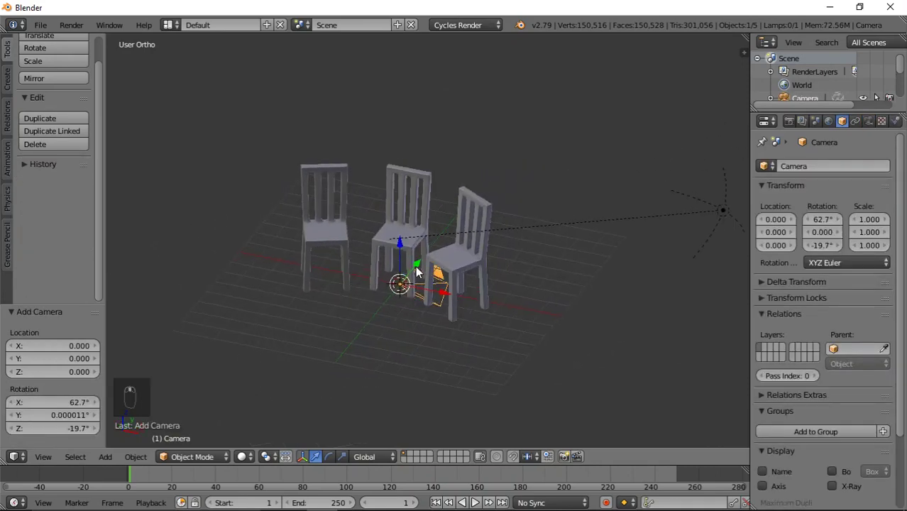
drag(417, 269, 229, 380)
drag(223, 378, 160, 197)
key(KP_0)
key(KP_0)
drag(203, 245, 149, 224)
- Raise the camera and check through Numpad 0 until all three chairs are framed
key(KP_0)
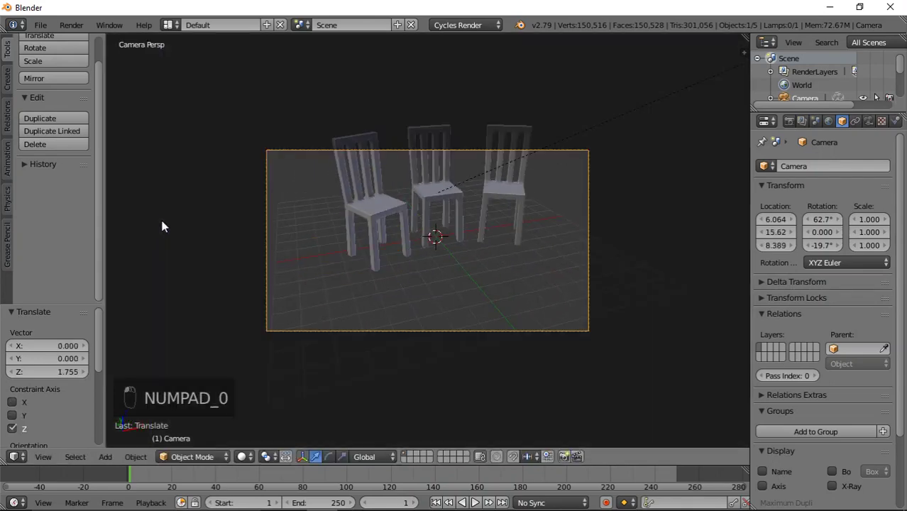
key(KP_0)
drag(156, 217, 148, 168)
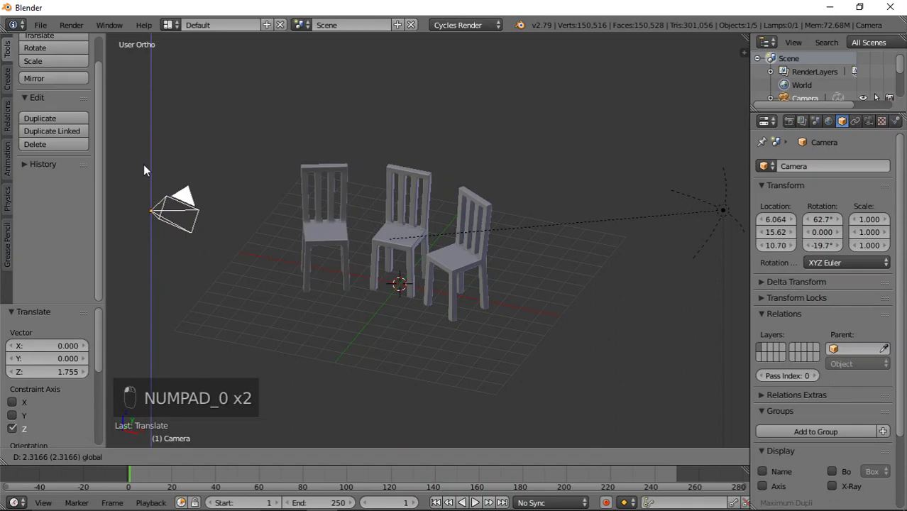
key(KP_0)
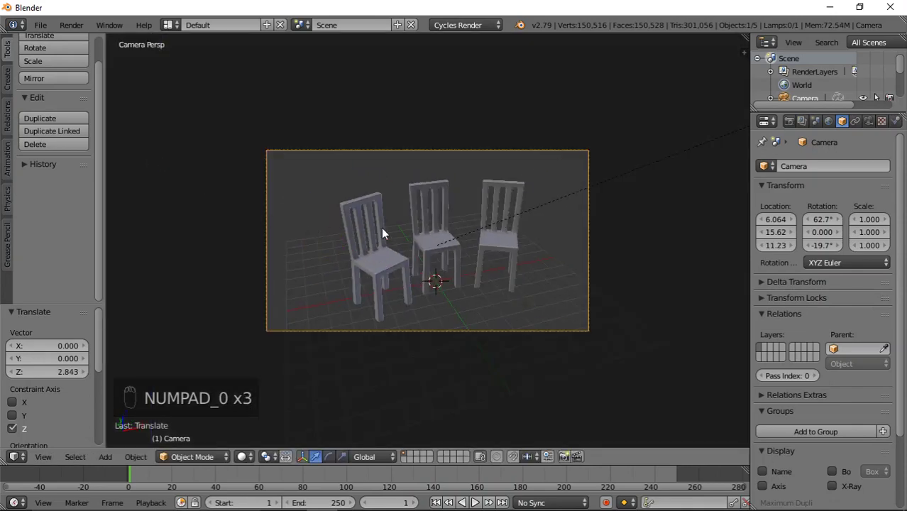
key(KP_0)
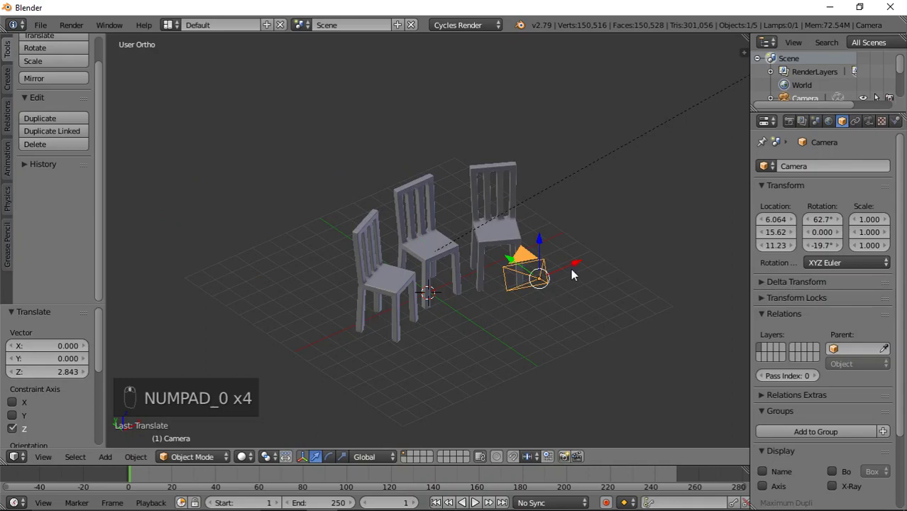
click(578, 266)
key(KP_0)
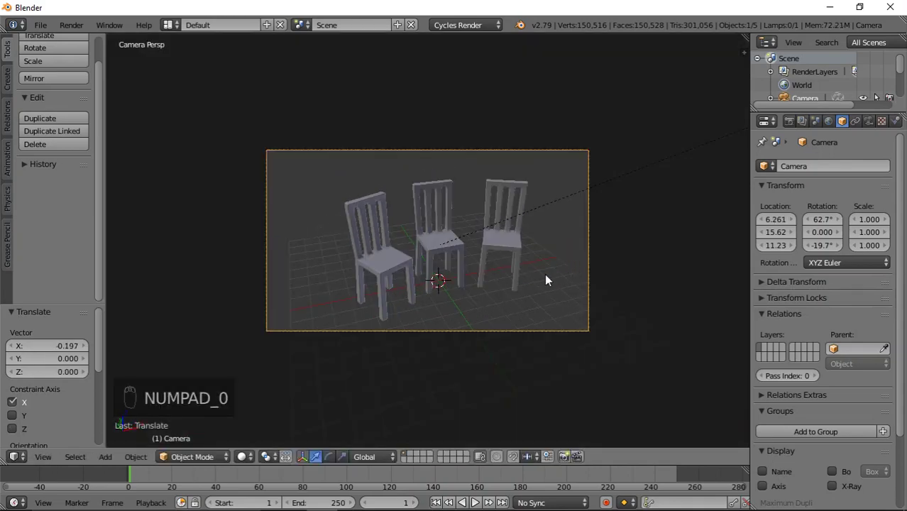
key(KP_0)
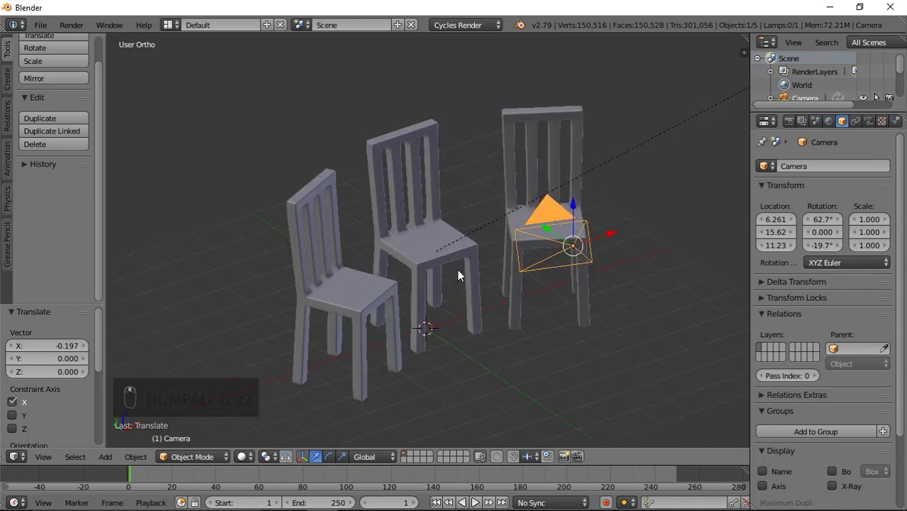
- Give the middle chair a new Diffuse BSDF material
drag(417, 256, 898, 125)
drag(897, 125, 590, 282)
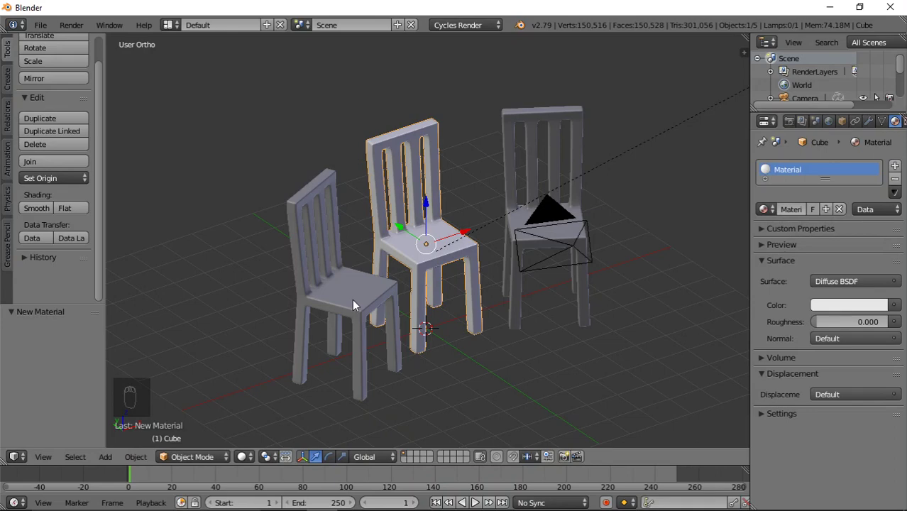
- Assign the existing shared Material to the left and right chairs
drag(357, 303, 574, 148)
drag(581, 130, 512, 250)
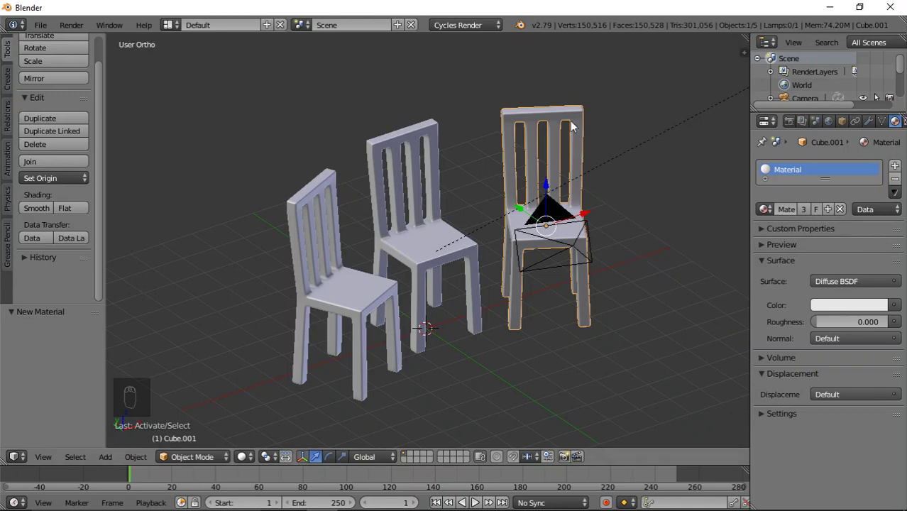
- Add a large floor plane under the chairs, give it a new material, and split the 3D View in two
key(shift+a)
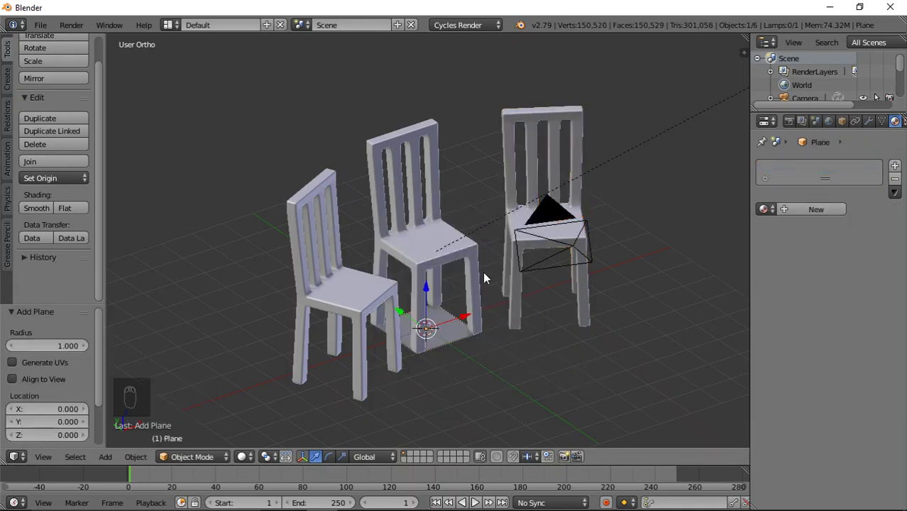
key(s)
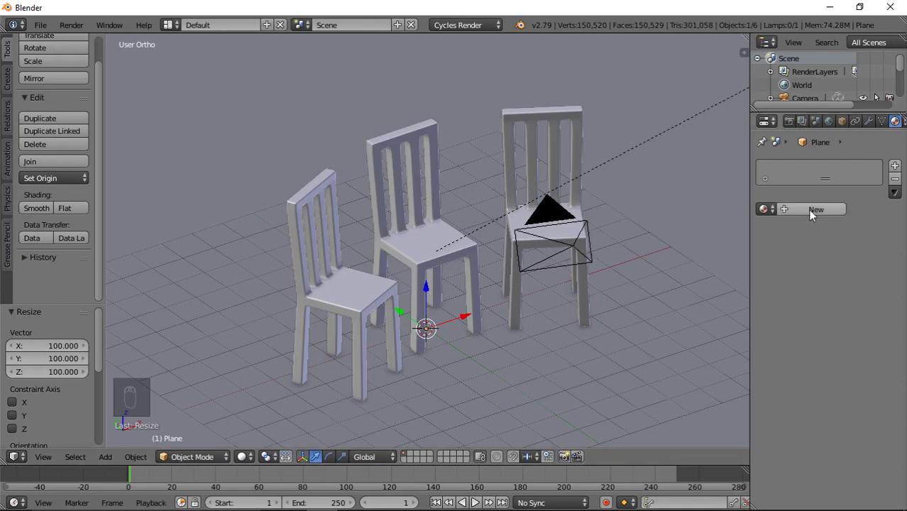
drag(815, 216, 811, 239)
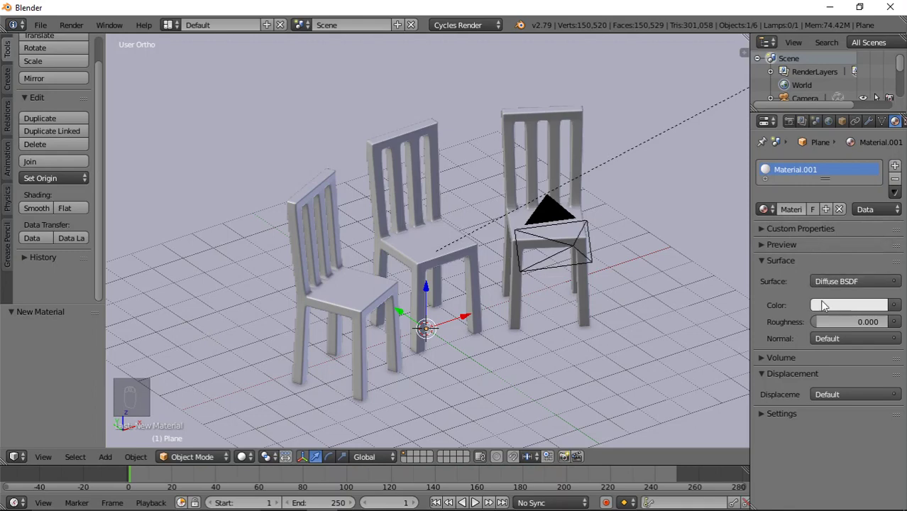
drag(830, 308, 746, 42)
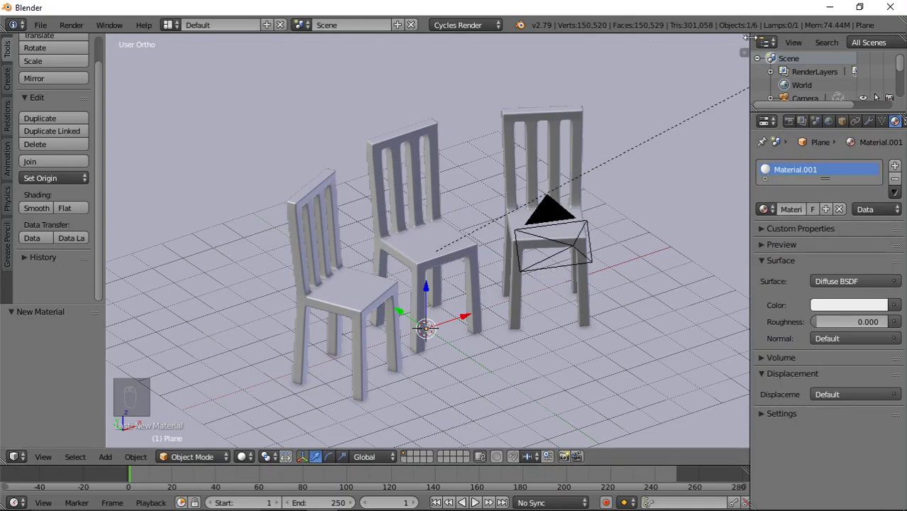
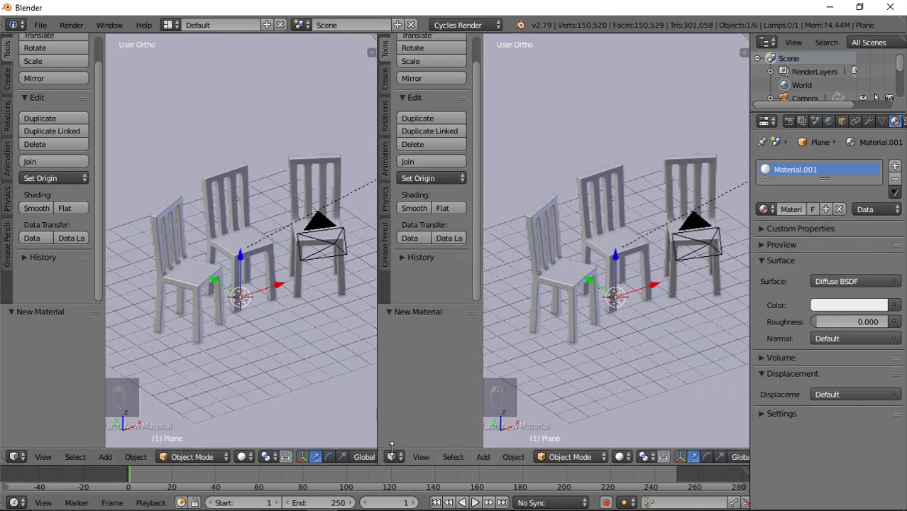
- Turn the right view into a Node Editor for the floor material and set the left viewport to Rendered shading
drag(394, 458, 489, 269)
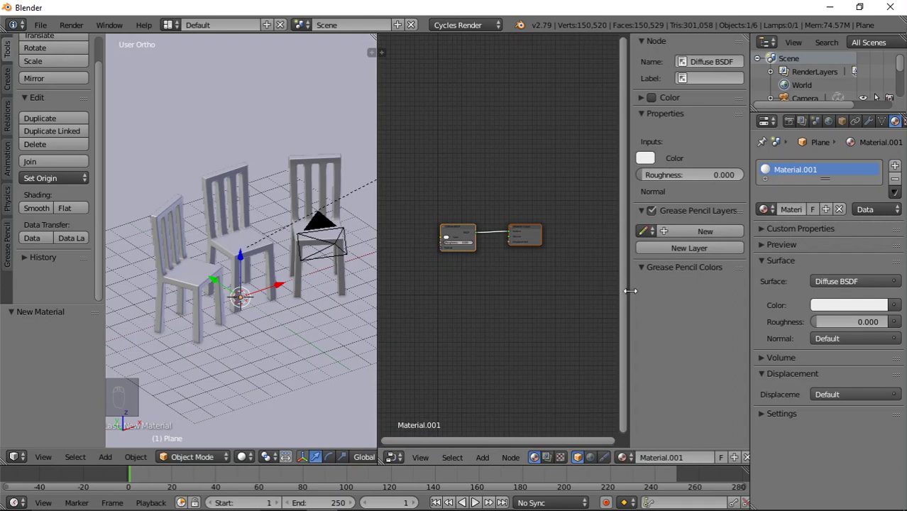
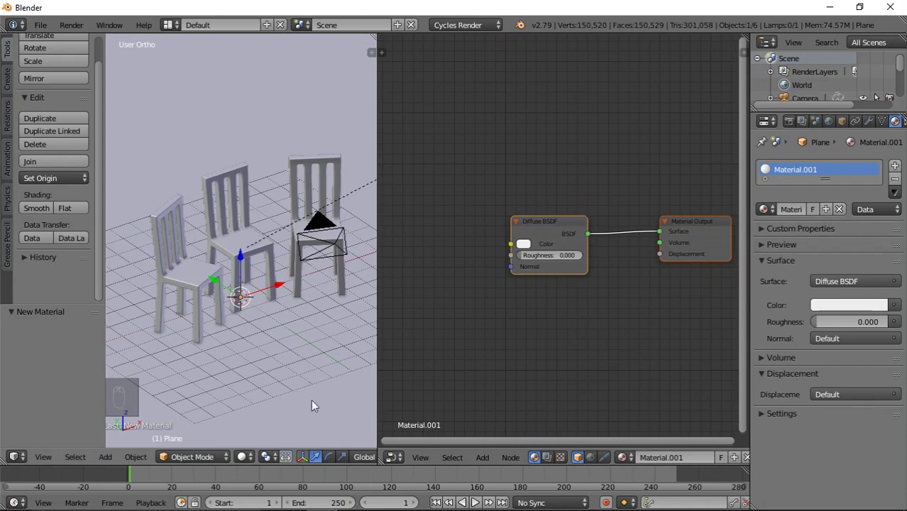
drag(247, 460, 251, 405)
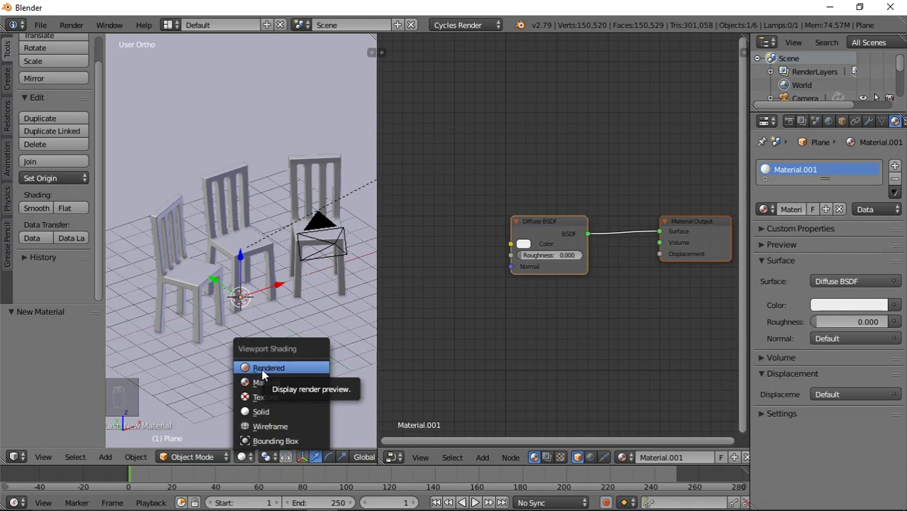
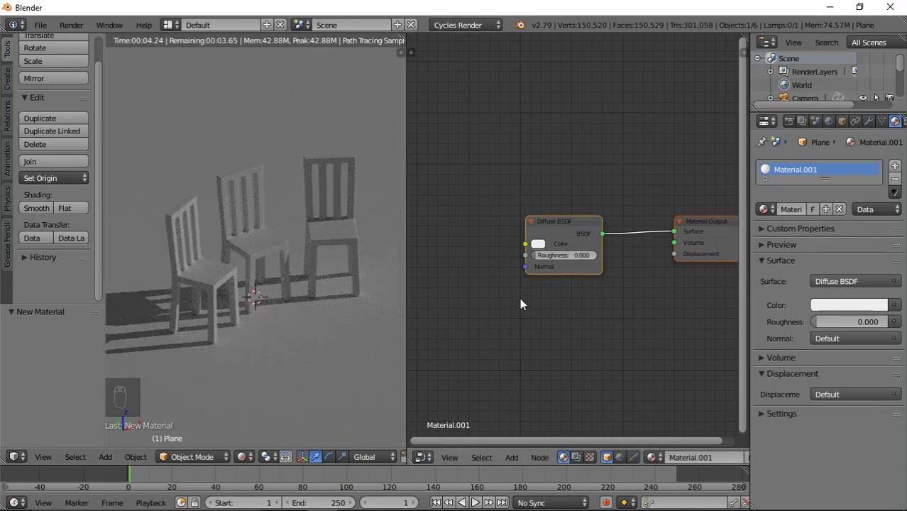
- Feed a Checker Texture at scale 135 into the floor's Diffuse BSDF colour
drag(521, 461, 557, 393)
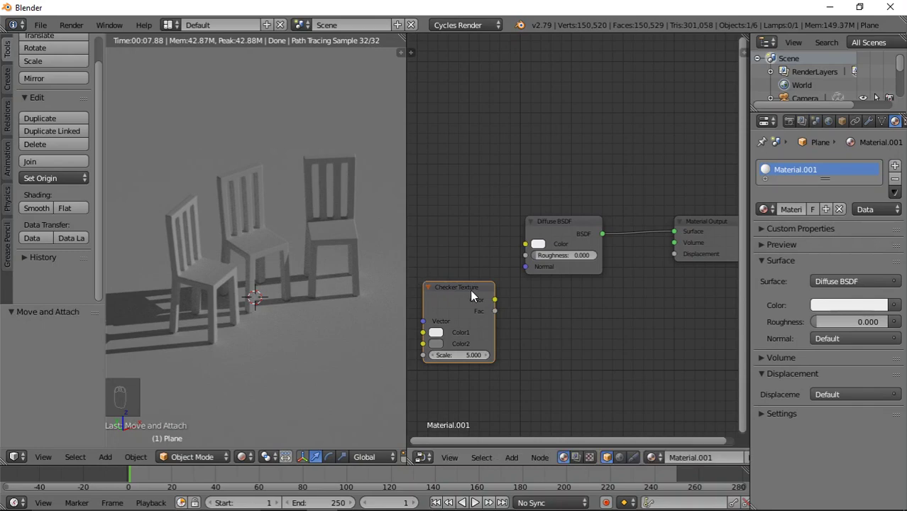
drag(497, 302, 531, 248)
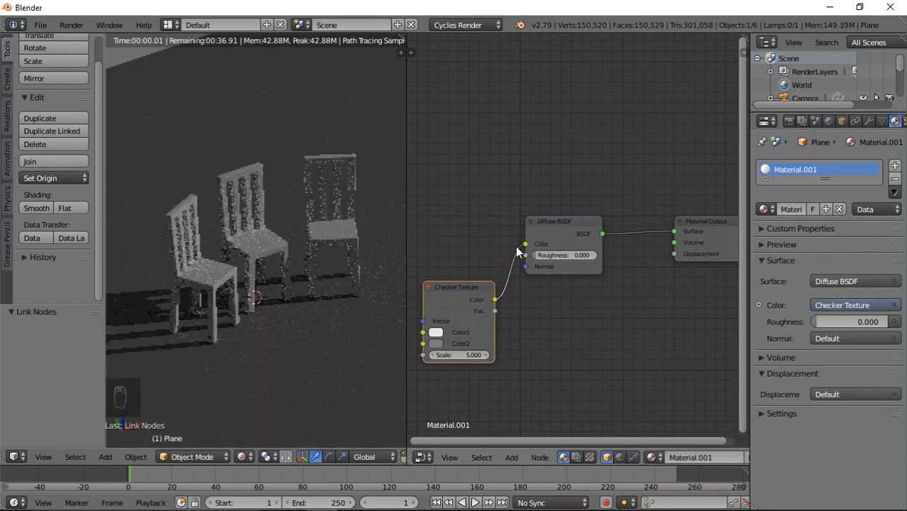
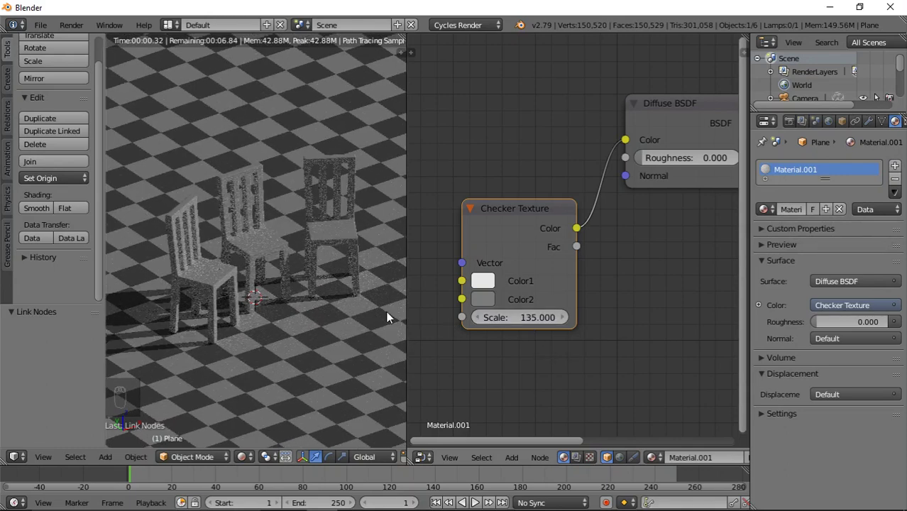
- Select a chair and set its Diffuse BSDF colour to a dark brown wood tone
drag(288, 282, 219, 293)
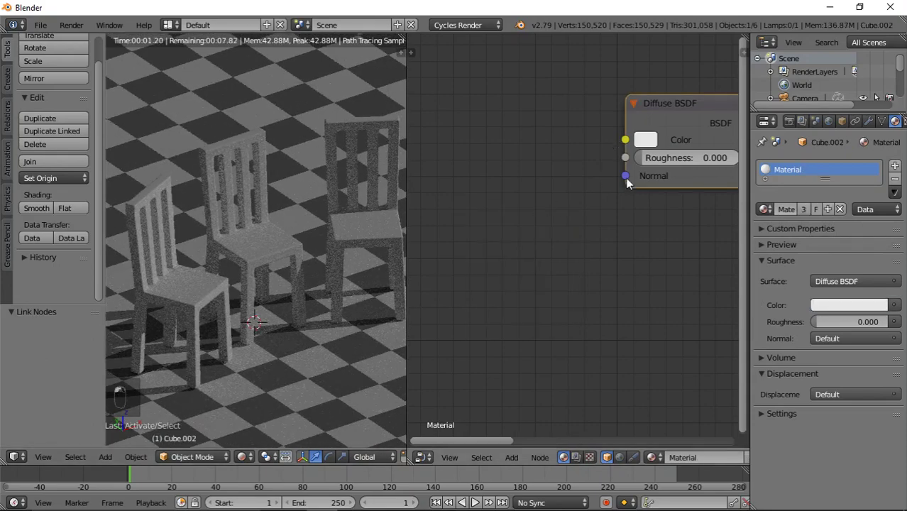
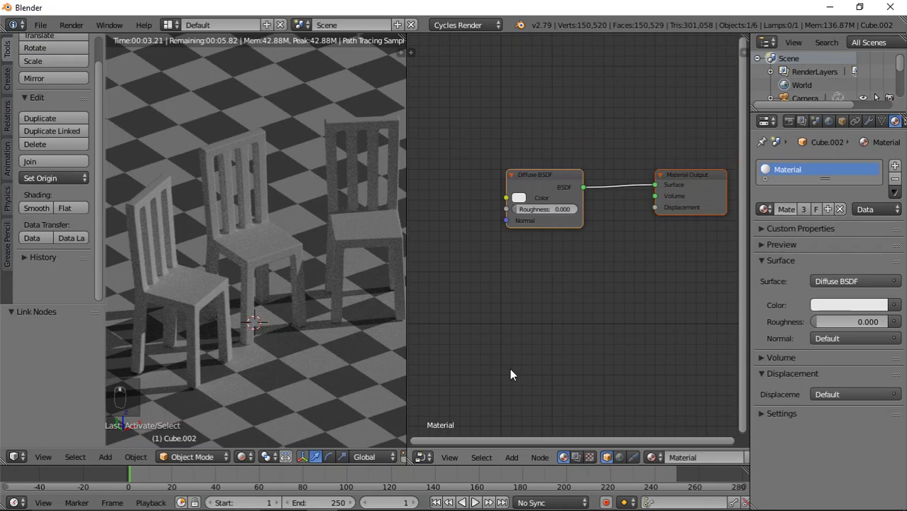
drag(515, 457, 528, 265)
drag(528, 199, 564, 154)
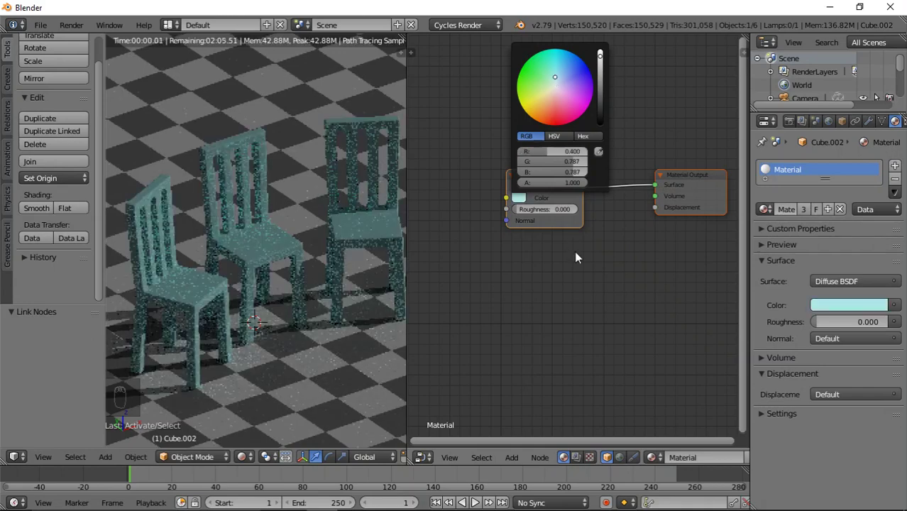
drag(520, 200, 548, 112)
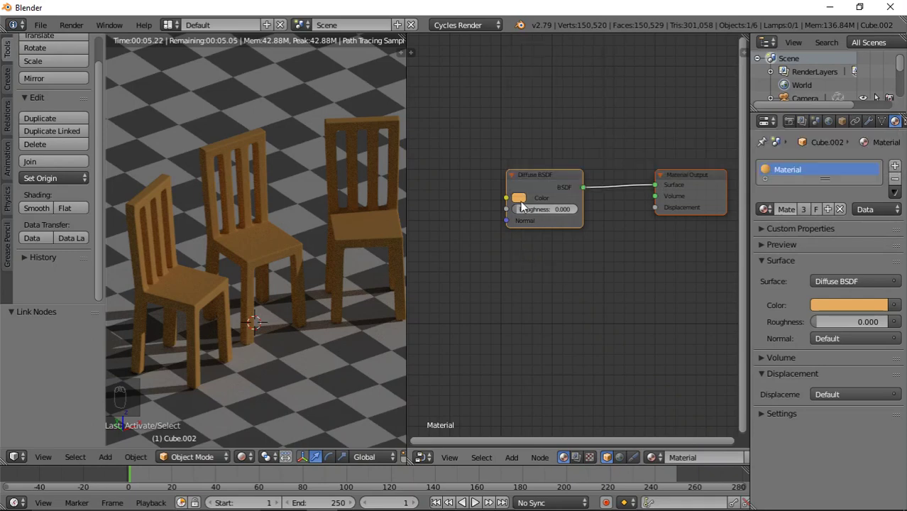
drag(522, 199, 601, 78)
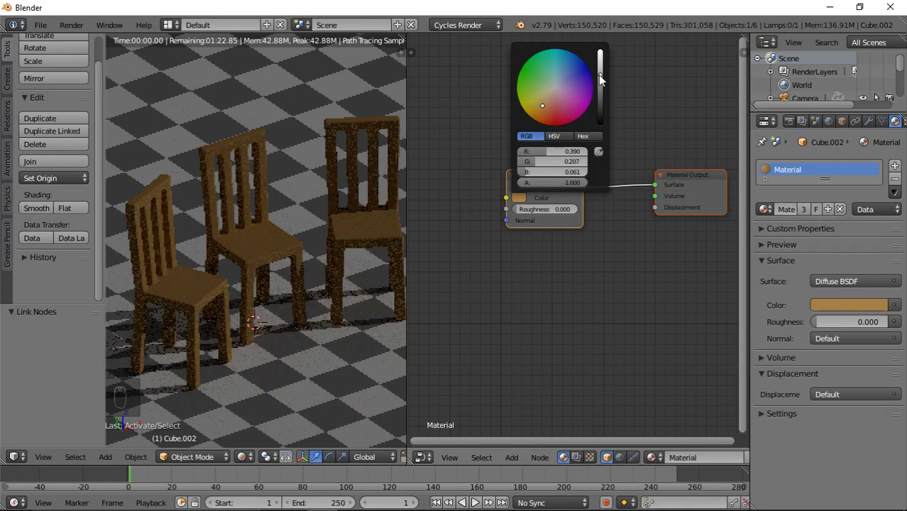
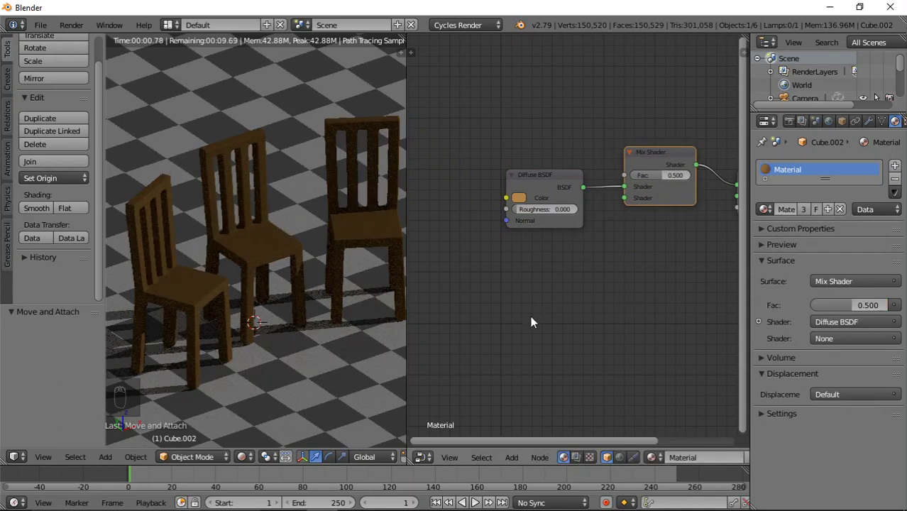
- Blend the chairs' brown Diffuse with a Glossy BSDF through a Mix Shader at Fac 0.164
drag(518, 459, 612, 378)
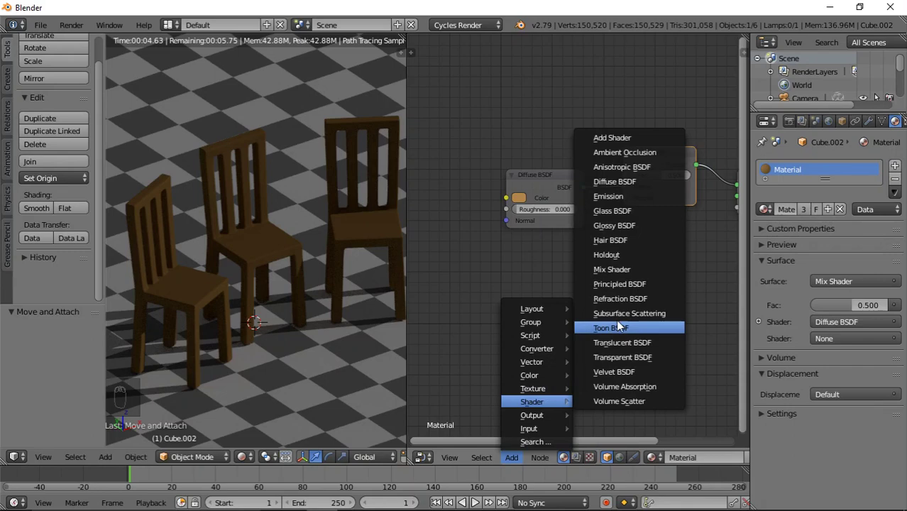
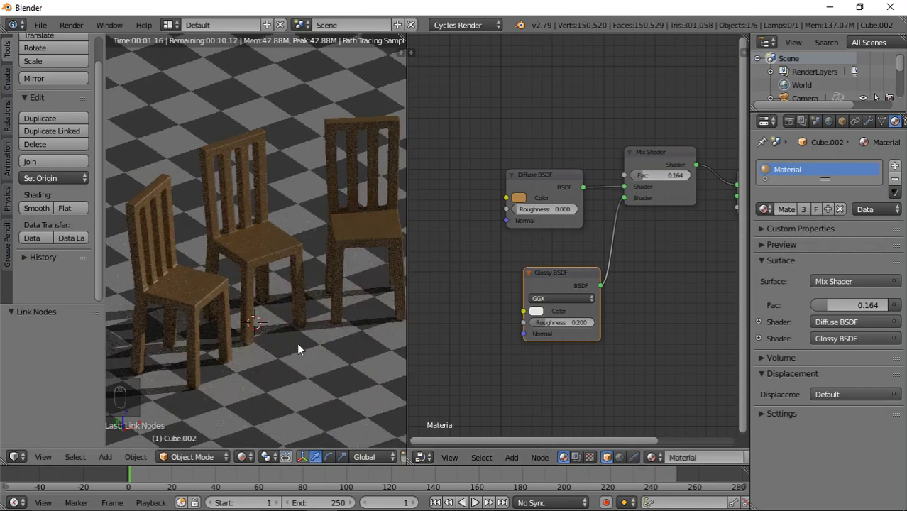
drag(409, 326, 404, 336)
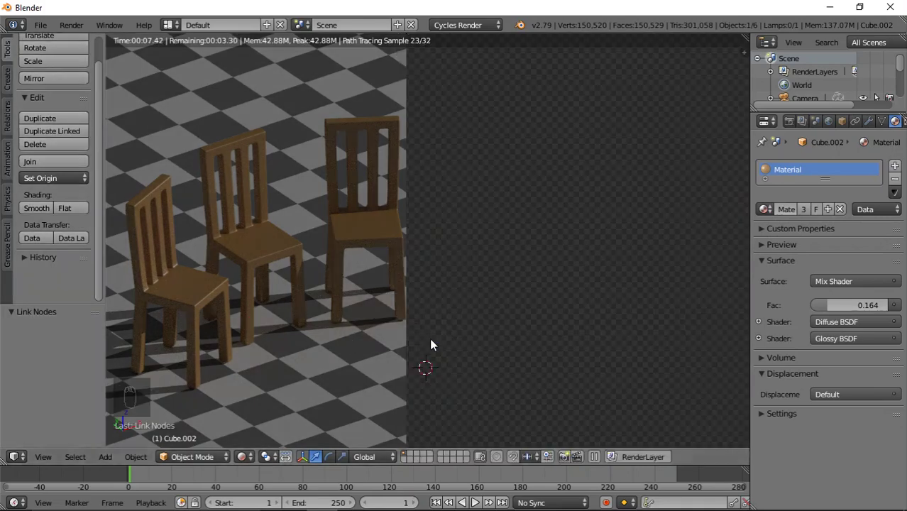
- Join the views, check the camera framing, then zoom out to a solid-shaded overview and select the Hemi lamp
middle_click(500, 327)
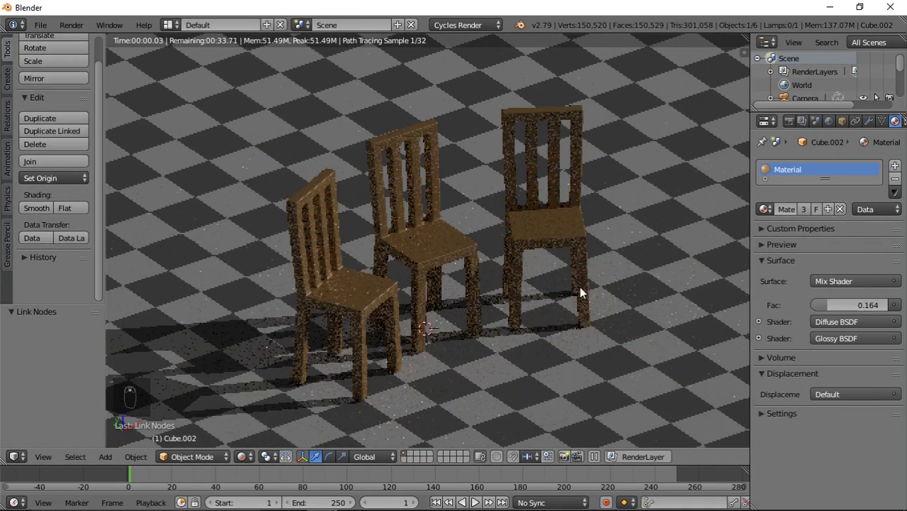
key(KP_0)
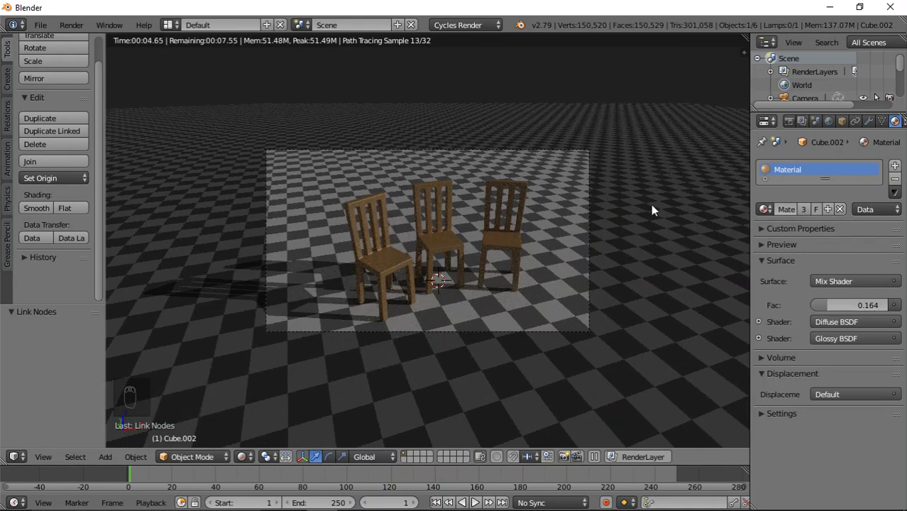
drag(466, 270, 306, 407)
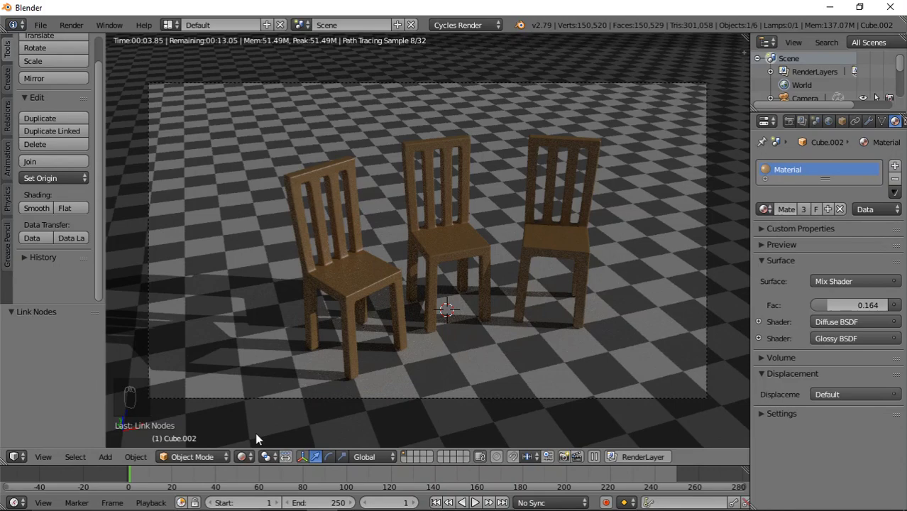
drag(251, 461, 334, 354)
drag(485, 248, 524, 253)
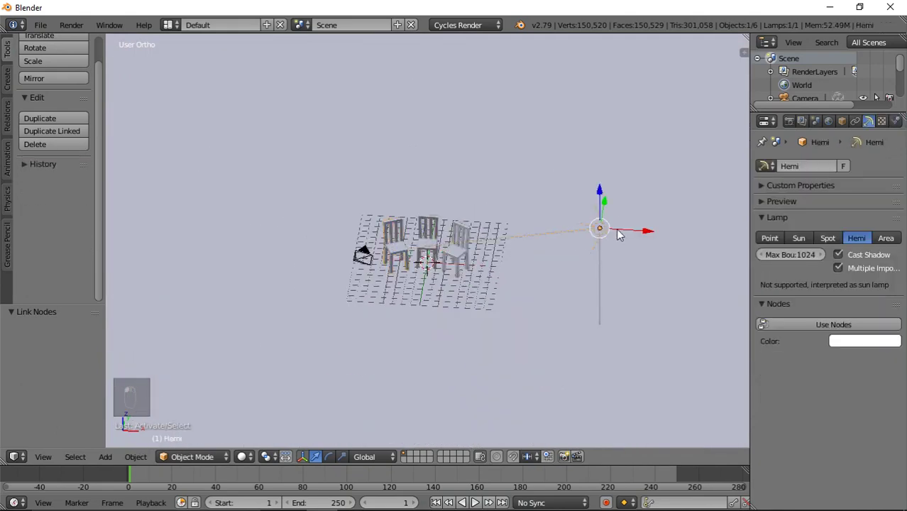
- Duplicate the Hemi lamp as Hemi.001 and move it along the X axis beside the first
key(shift+d)
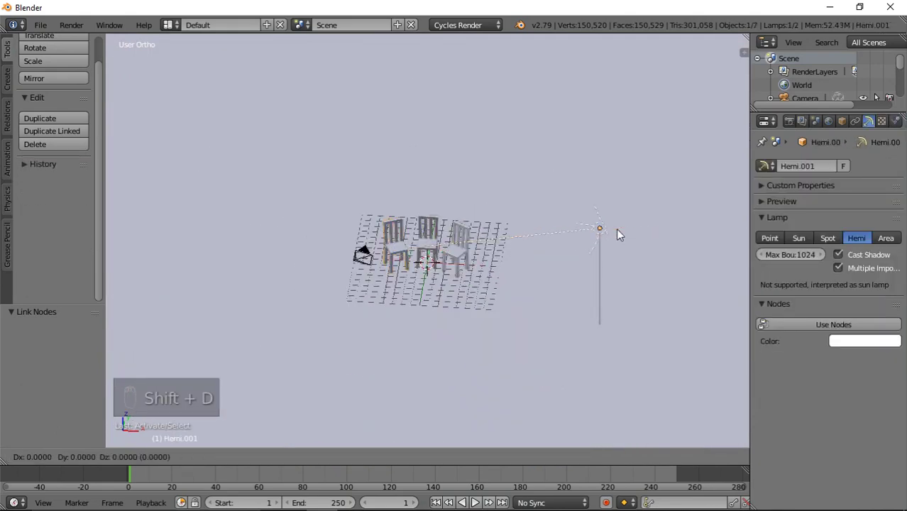